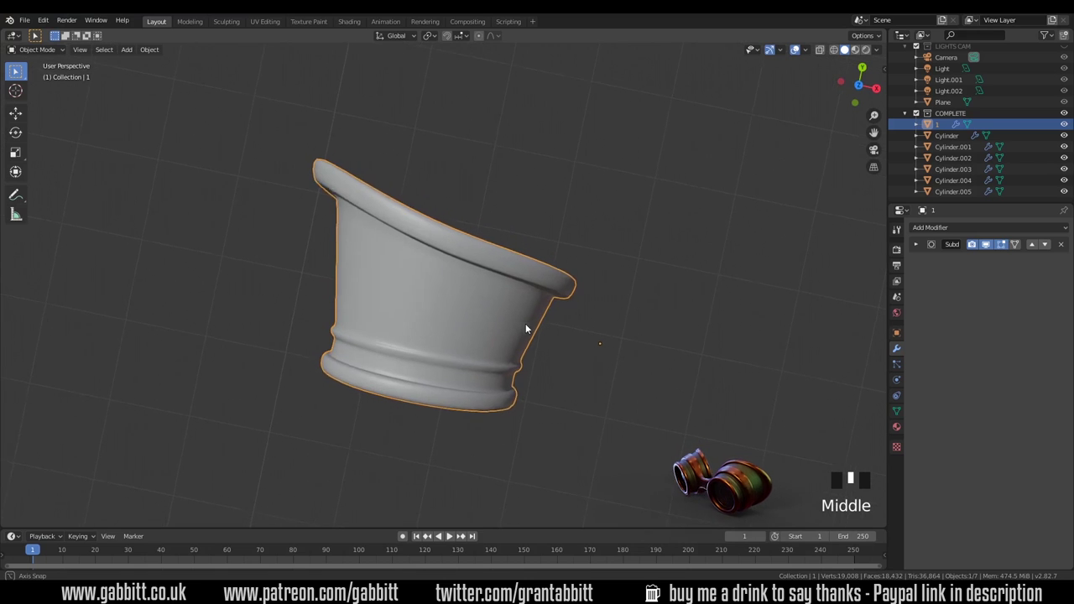
# Step: Add a new 12-vertex cylinder at the scene origin via Shift+A, Mesh > Cylinder
pyautogui.moveTo(465, 338); pyautogui.dragTo(448, 338)
pyautogui.press('shift+a')
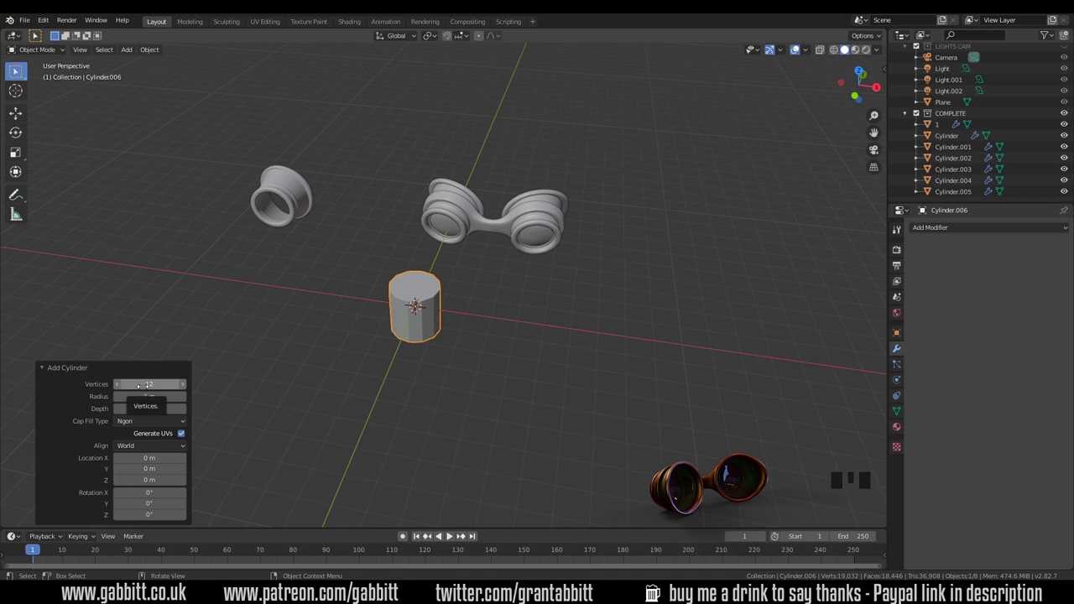
# Step: Enter Edit Mode on the cylinder with the whole mesh selected, zooming the view
pyautogui.scroll(-3)
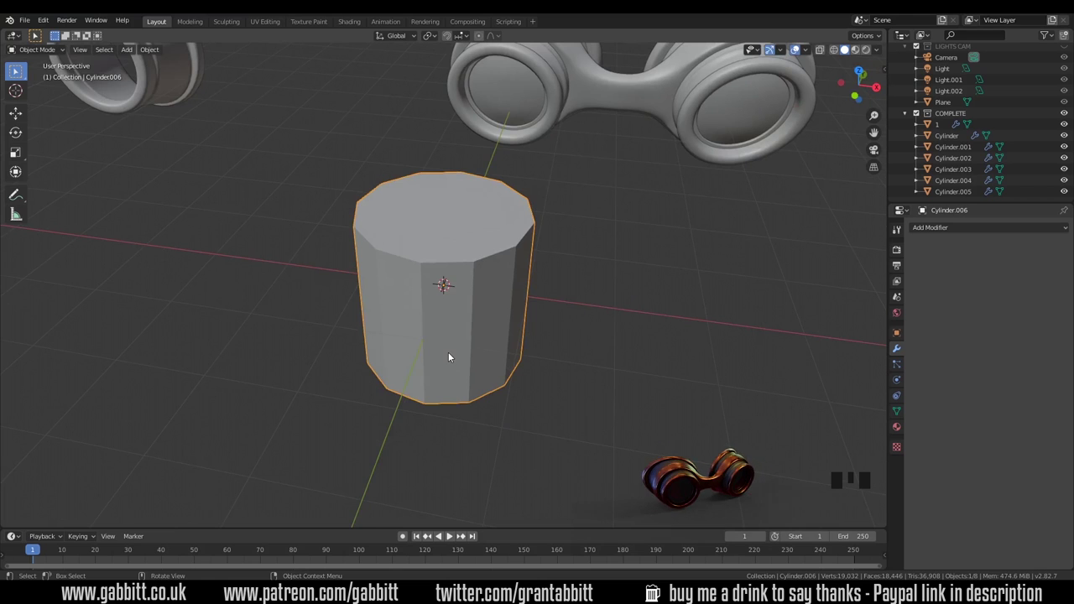
pyautogui.press('Tab')
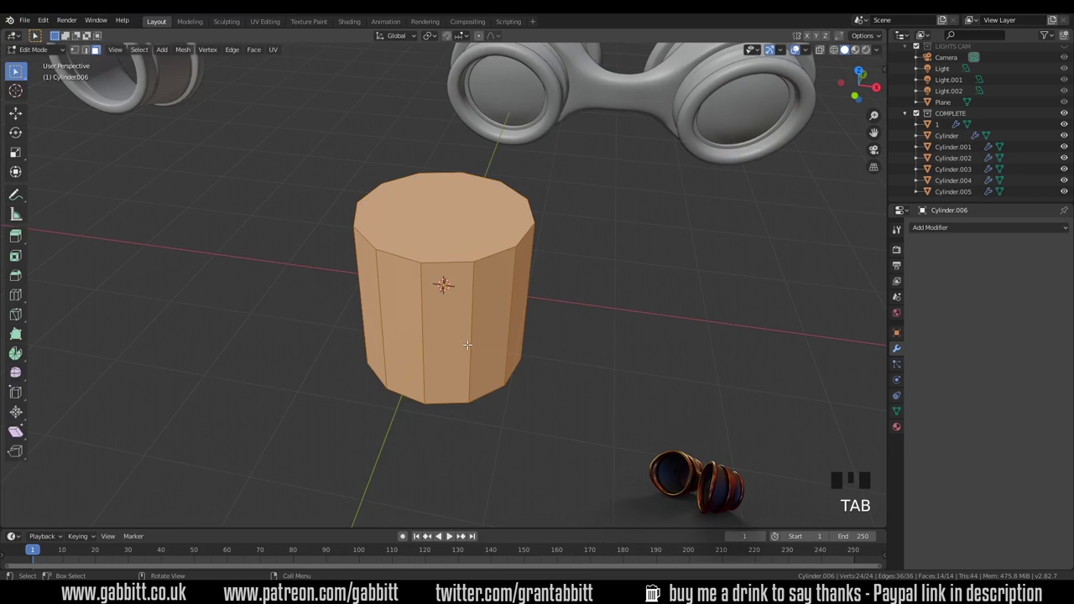
pyautogui.scroll(-3)
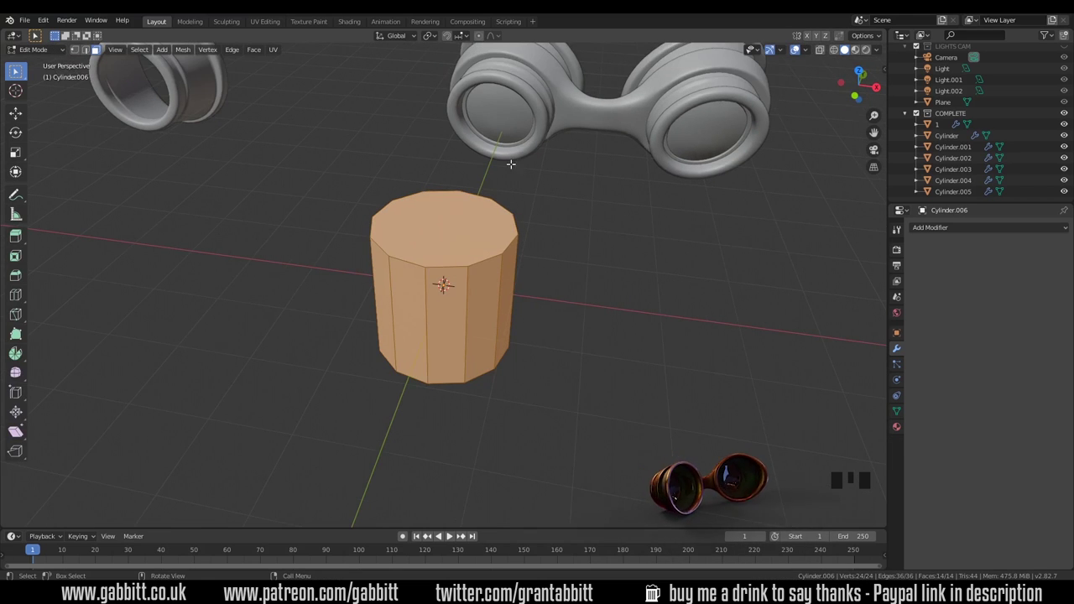
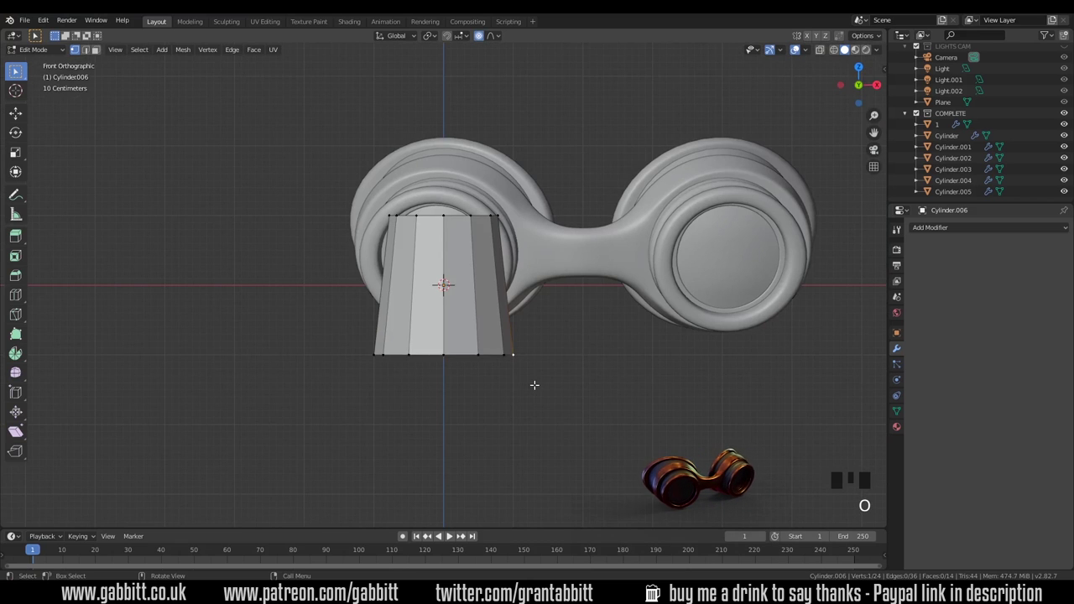
# Step: Box-select the bottom corner vertices and drag them into a slant with proportional falloff
pyautogui.moveTo(500, 43); pyautogui.dragTo(475, 144)
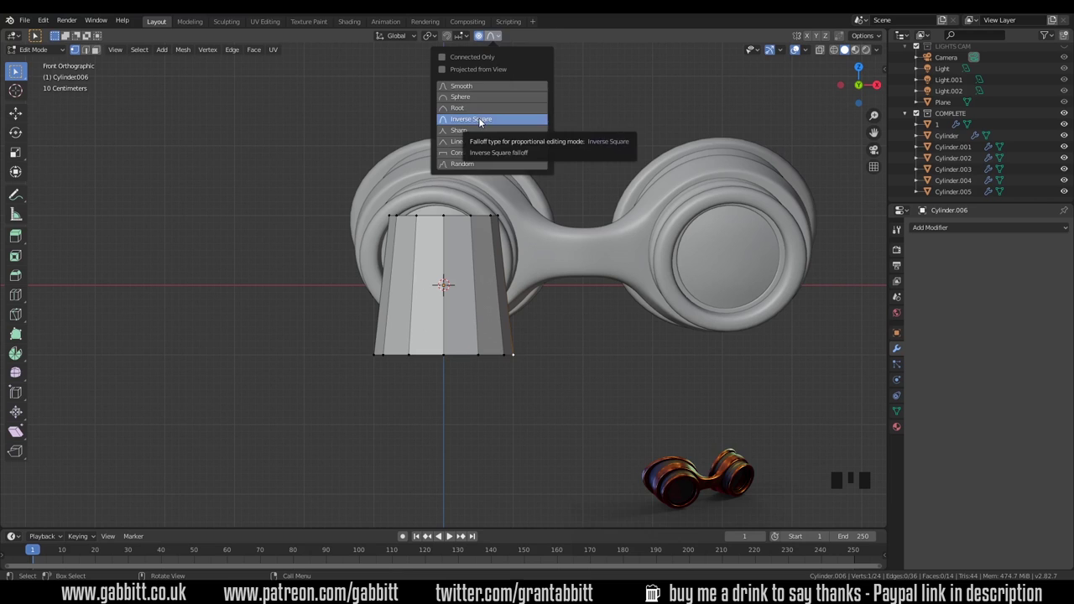
pyautogui.press('g')
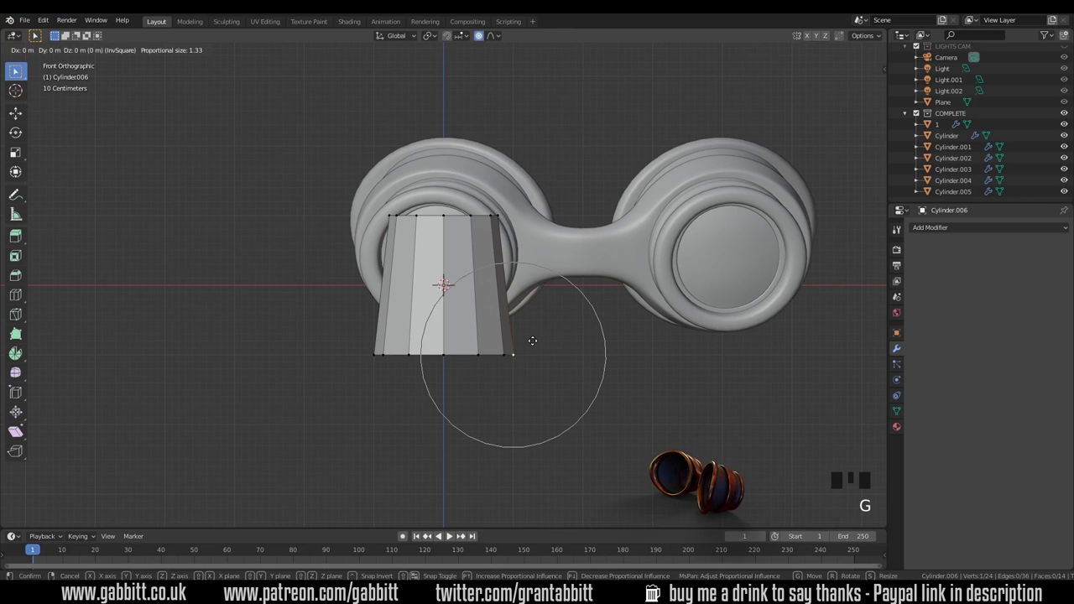
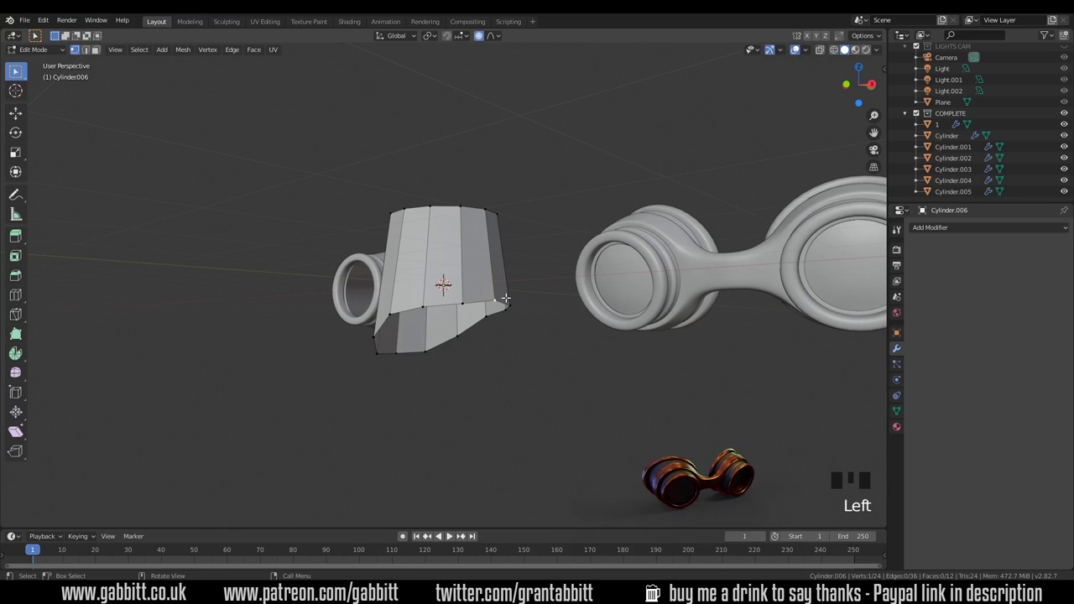
# Step: Turn proportional editing off and nudge a bottom rim vertex down along Z
pyautogui.press('o')
pyautogui.press('g')
pyautogui.press('g')
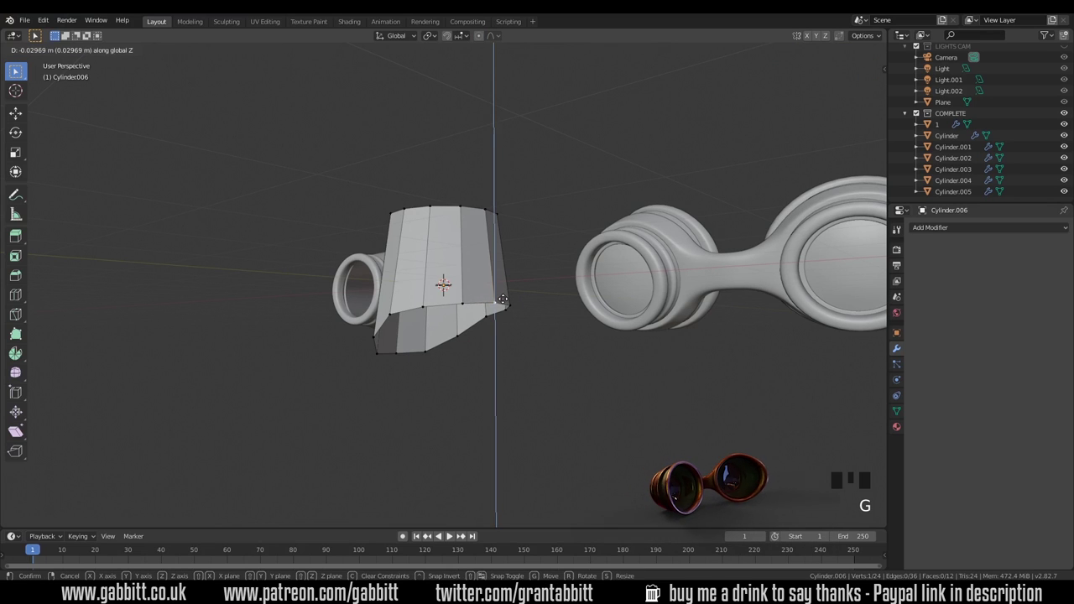
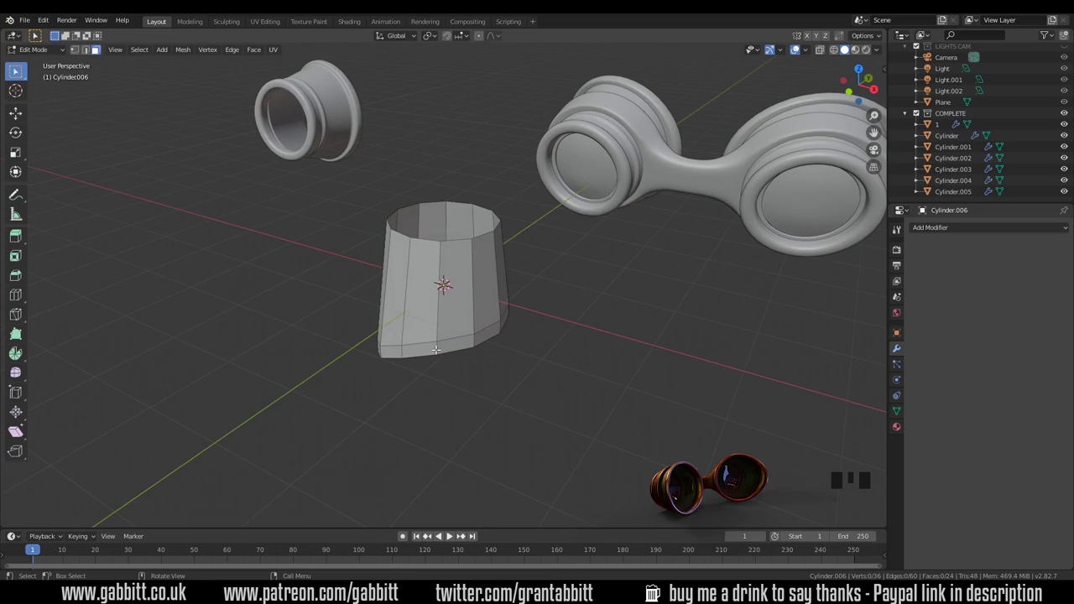
# Step: Select the bottom face ring and extrude it outward about 1.35× into a flared lip
pyautogui.press('3')
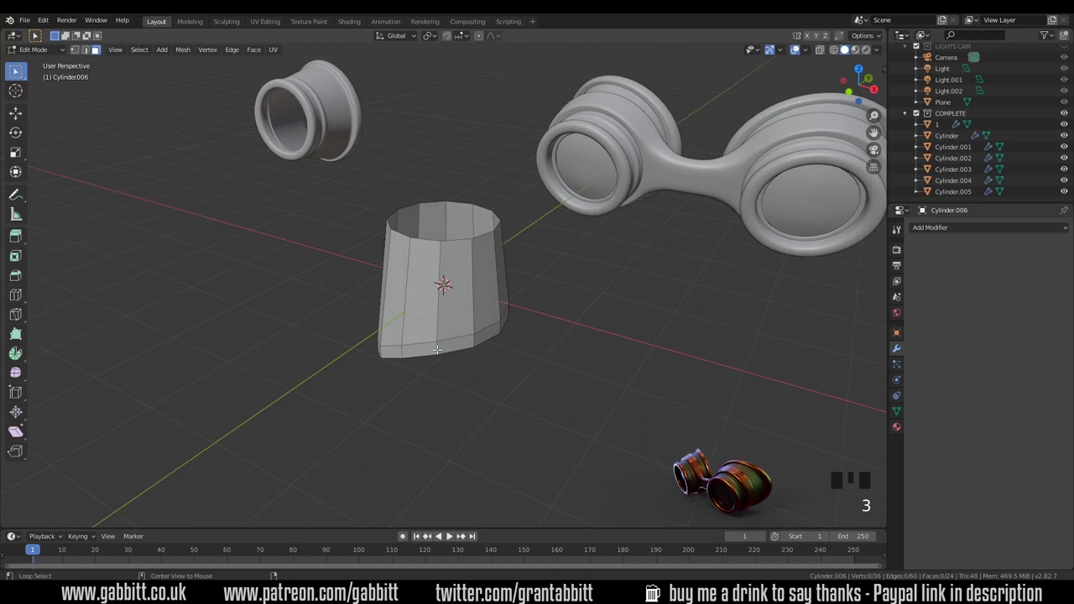
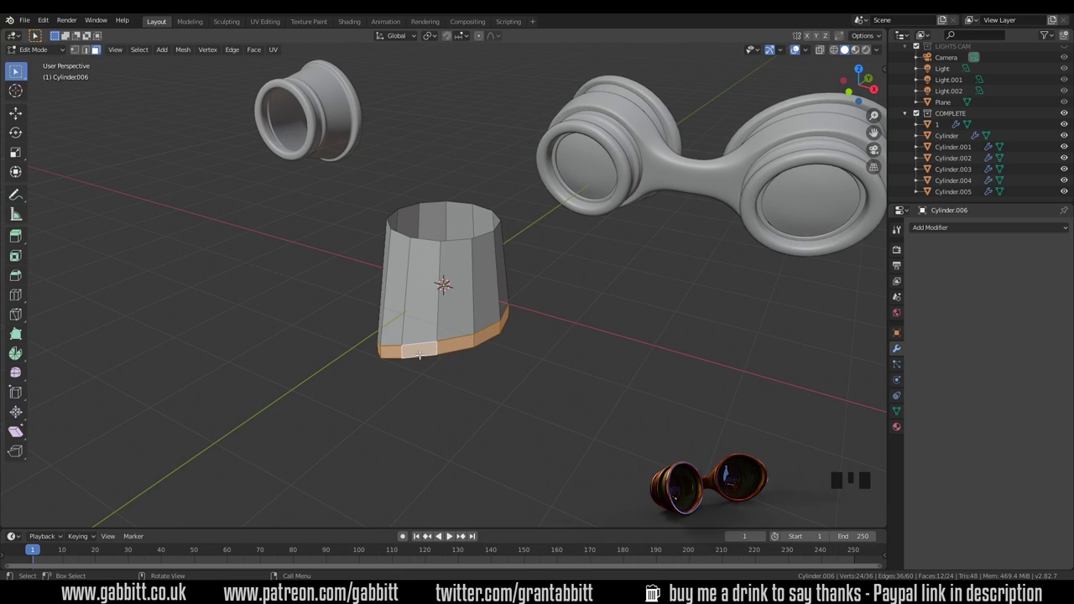
pyautogui.press('e')
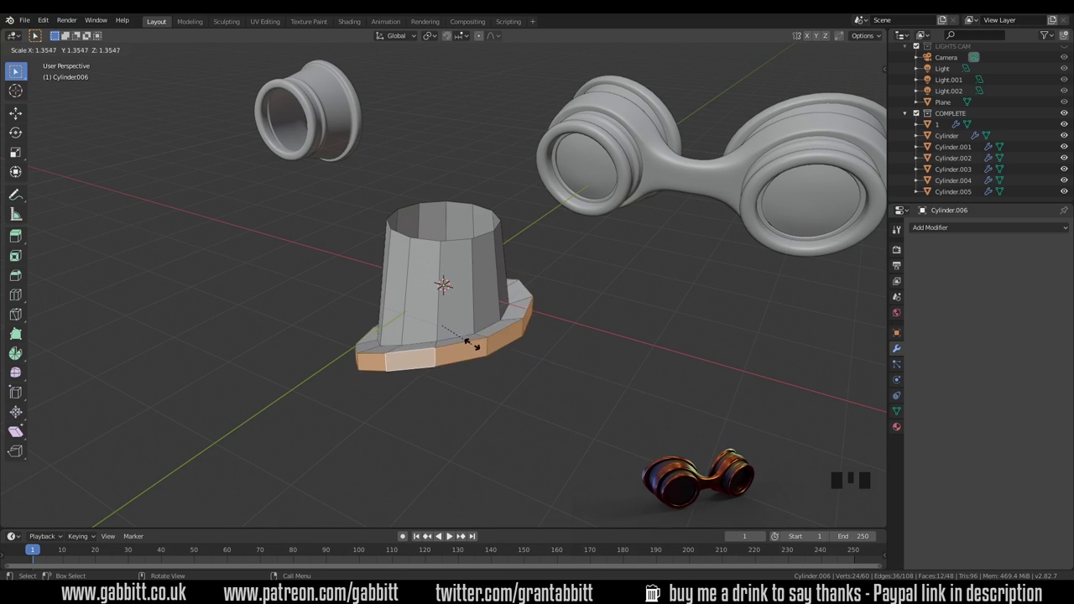
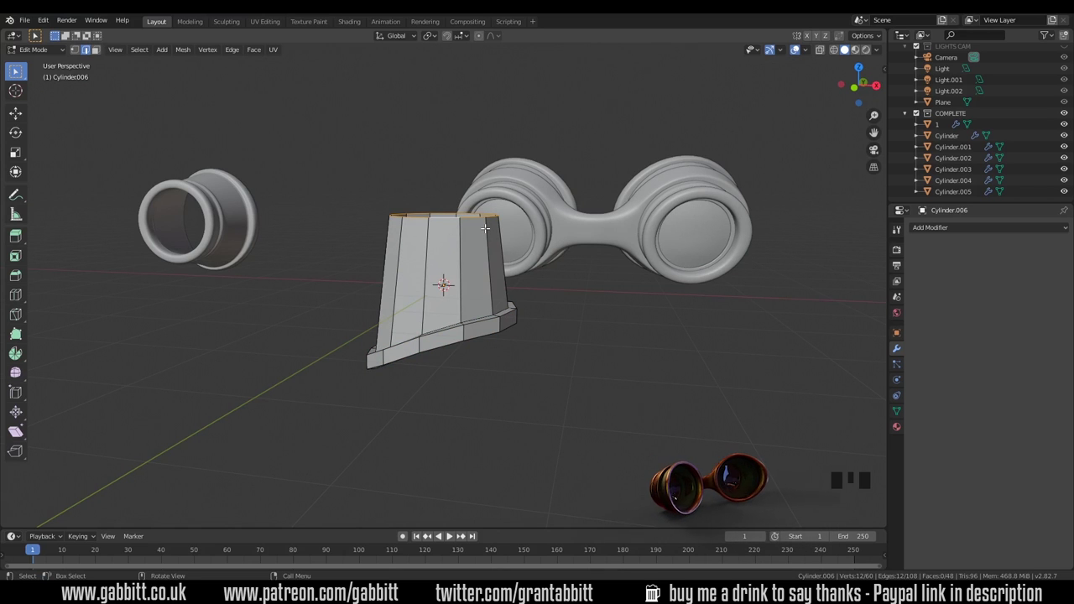
# Step: Extrude a wider collar band at the top ring, then lower the bottom lip along Z
pyautogui.press('e')
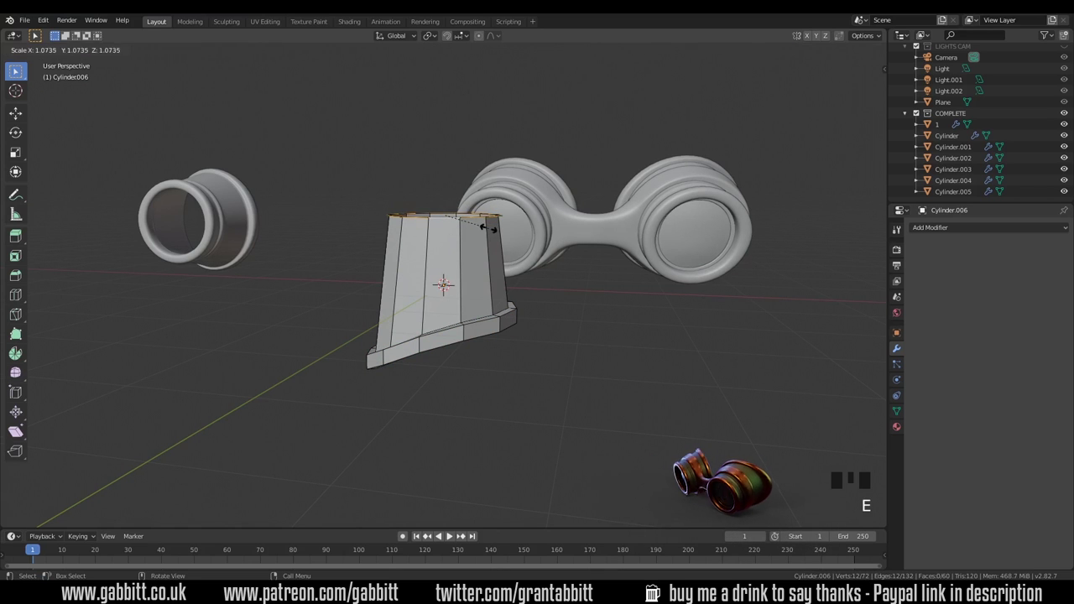
pyautogui.press('e')
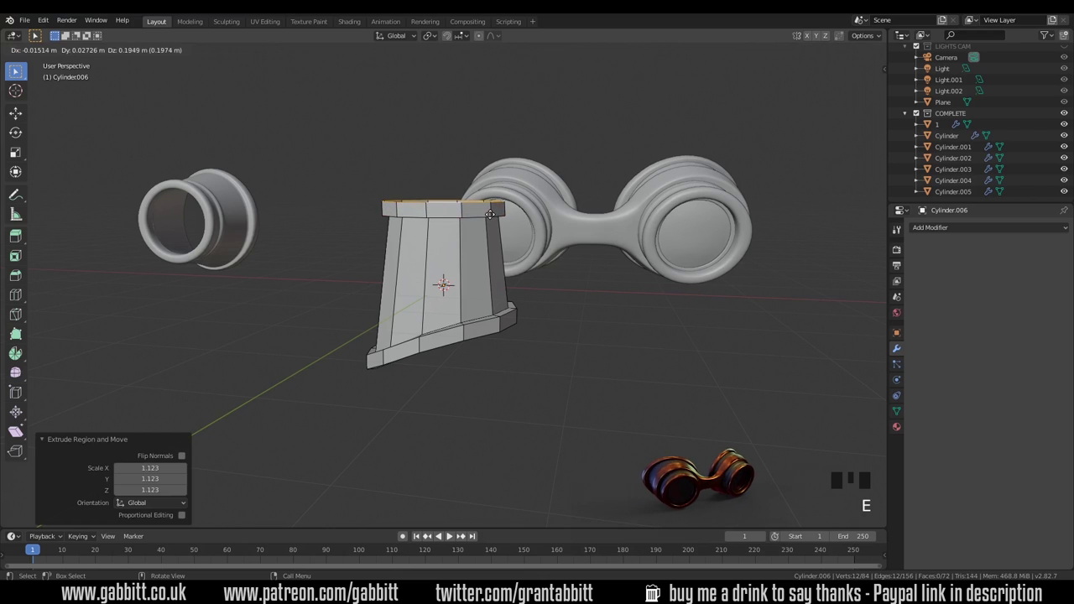
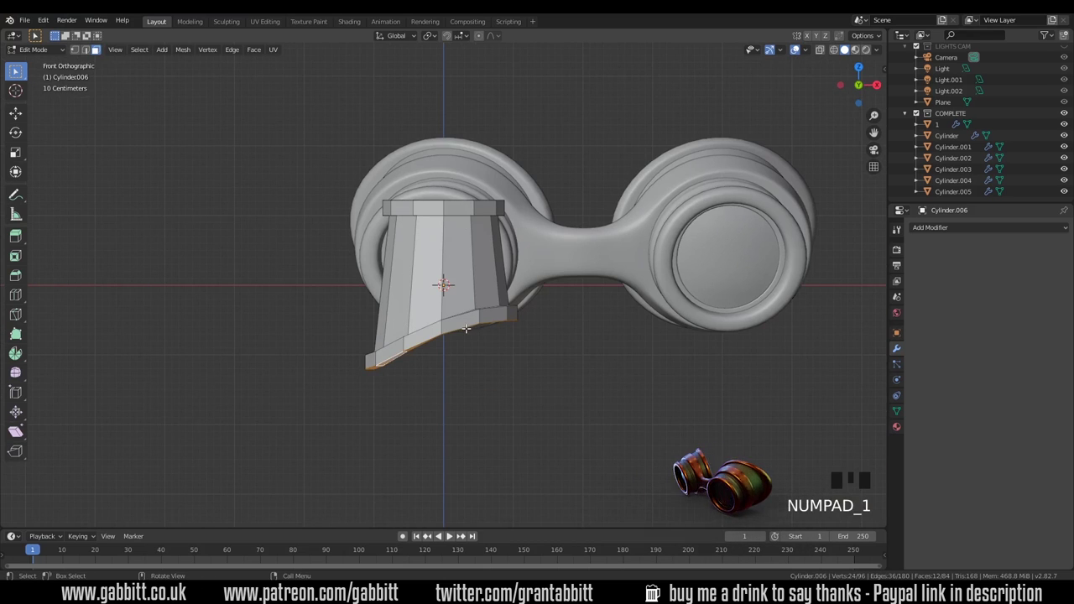
pyautogui.press('g')
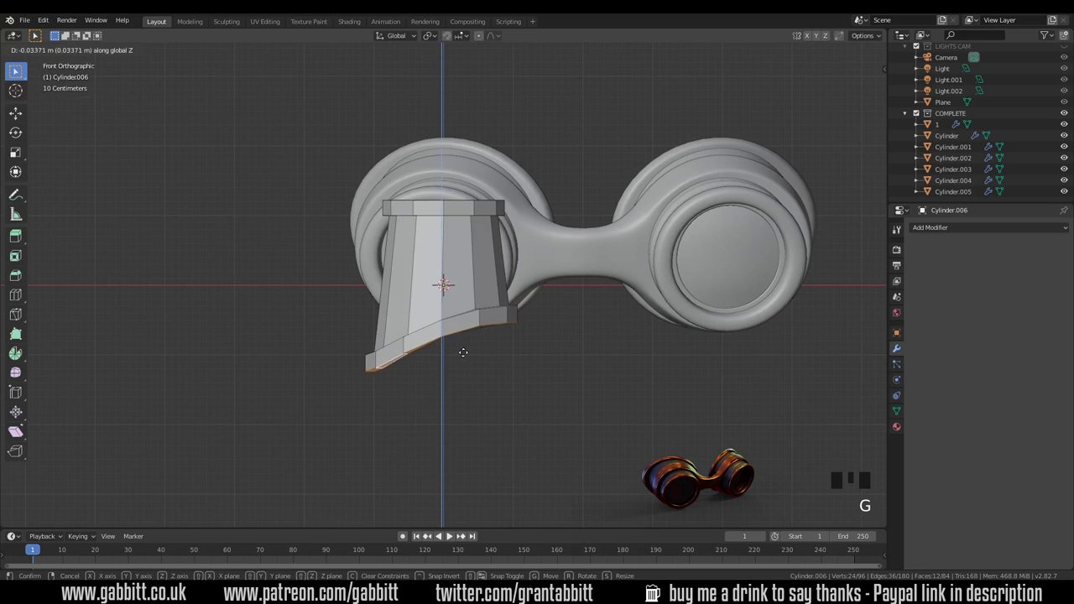
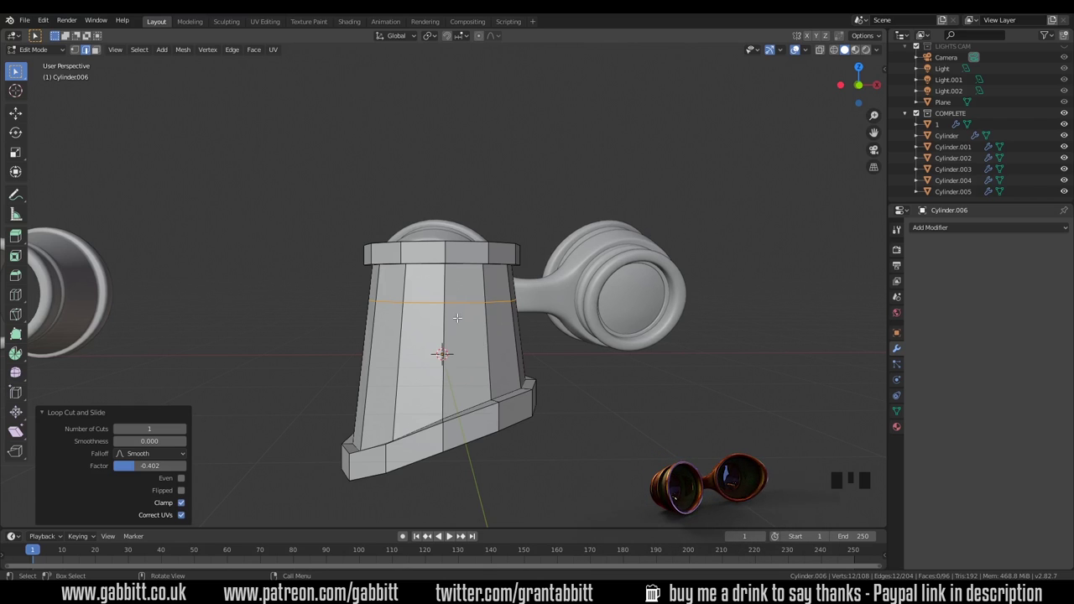
# Step: Bevel the middle edge loop into a raised band and add a Subdivision Surface modifier
pyautogui.press('ctrl+b')
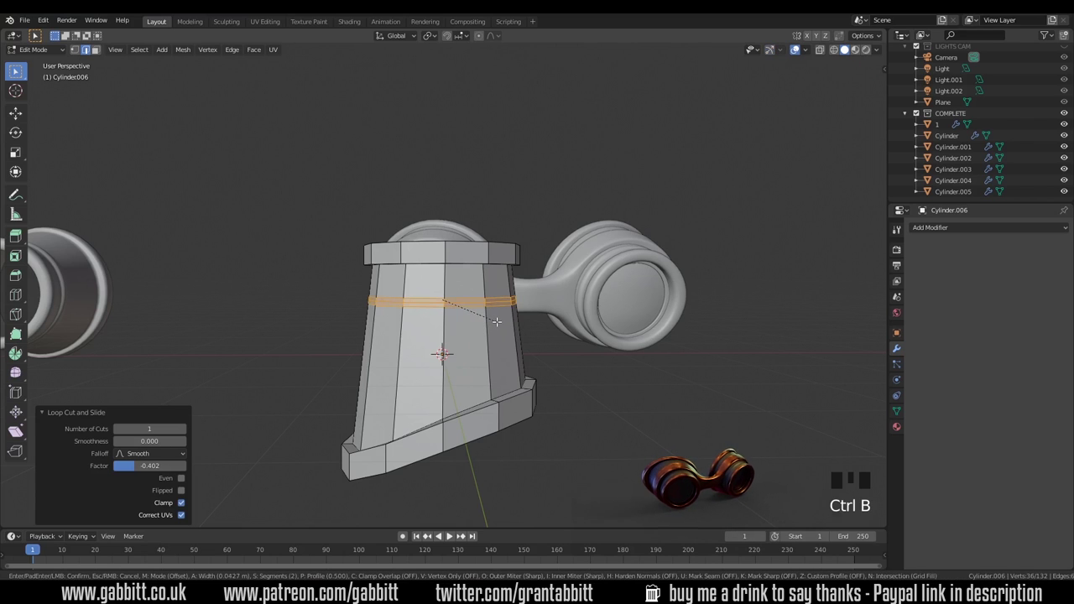
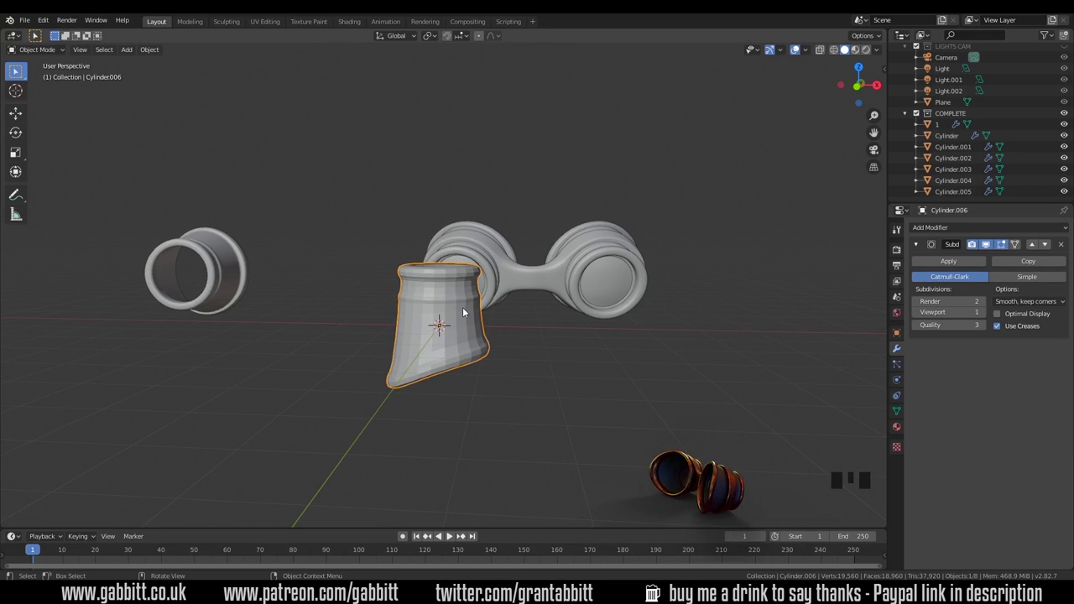
pyautogui.moveTo(463, 312); pyautogui.dragTo(522, 375)
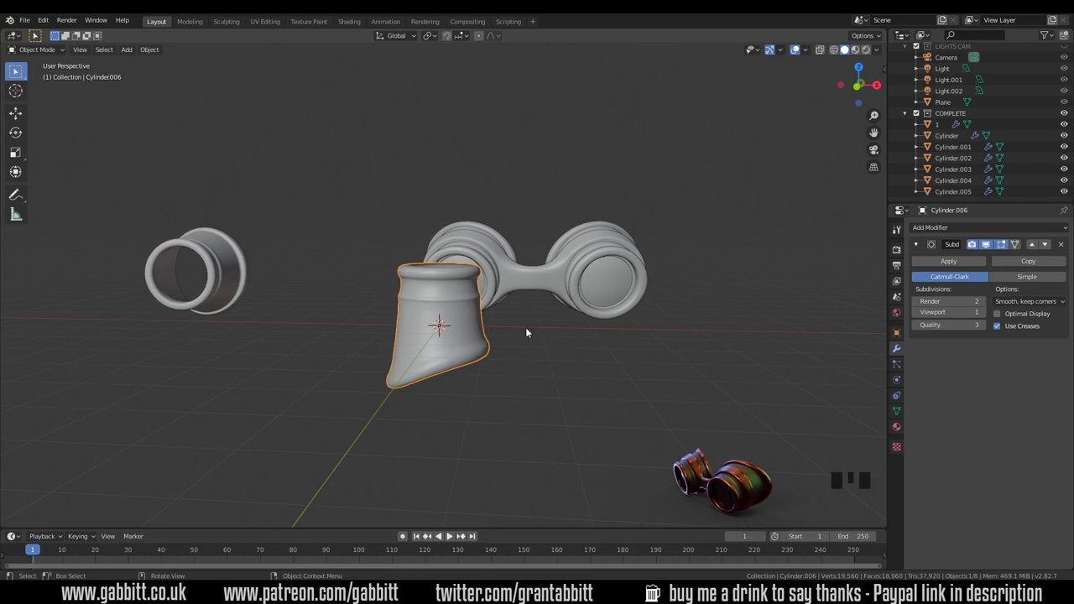
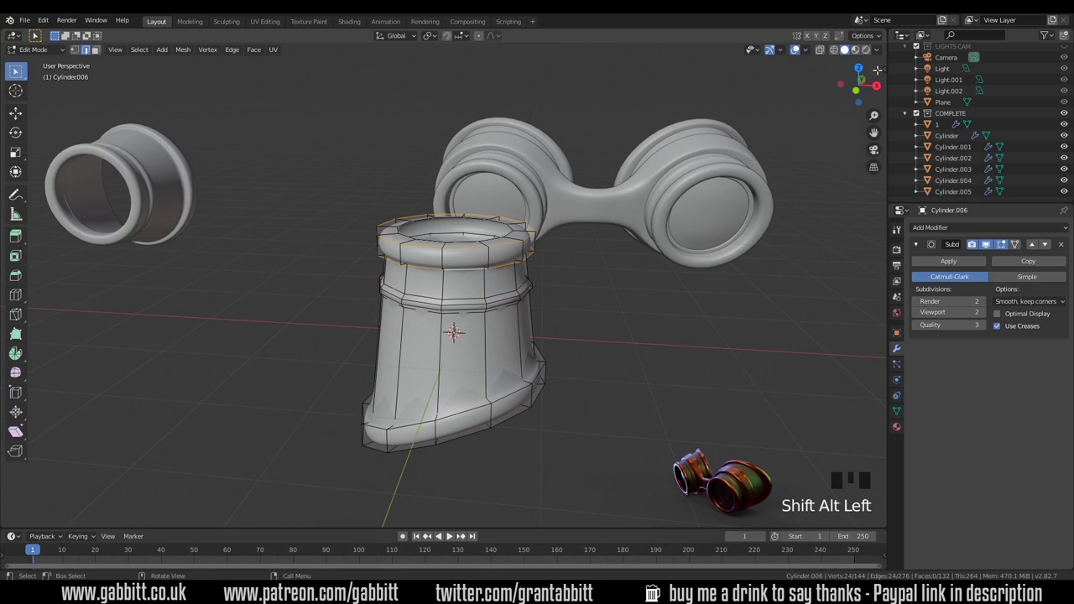
# Step: Set Mean Crease about 0.51 on the rim edge loops in the N-panel
pyautogui.press('n')
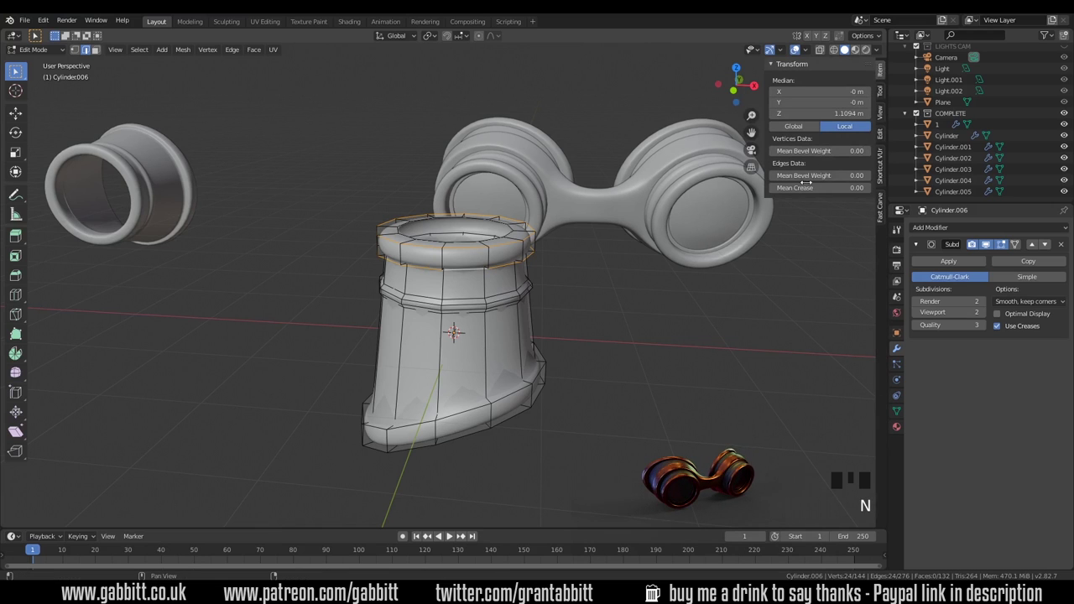
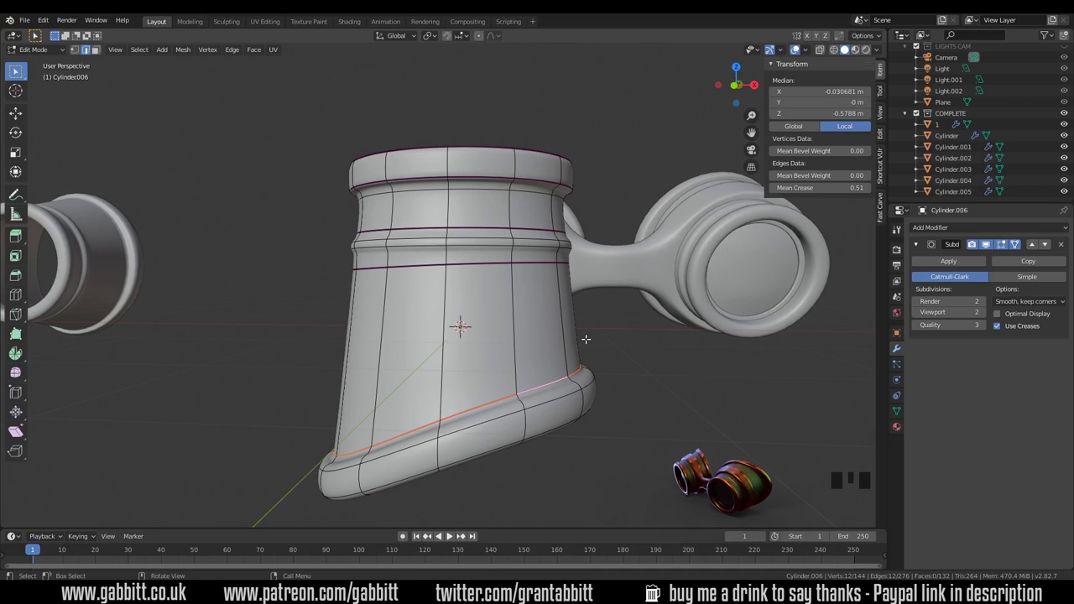
pyautogui.scroll(-3)
pyautogui.press('Tab')
# Step: Switch off the Subdivision modifier's viewport display to reveal the raw cage
pyautogui.click(1021, 251)
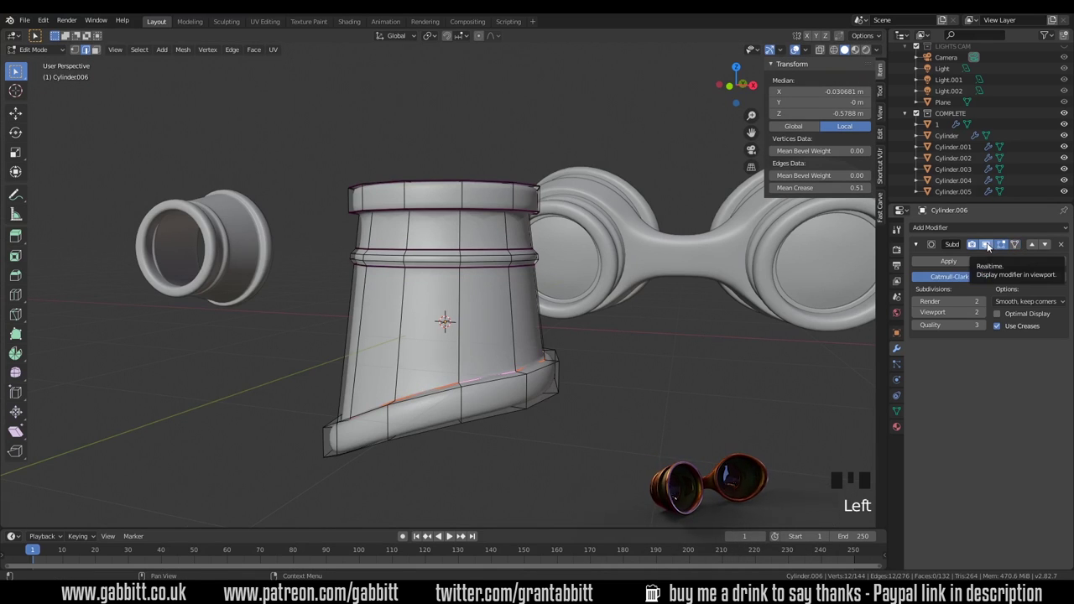
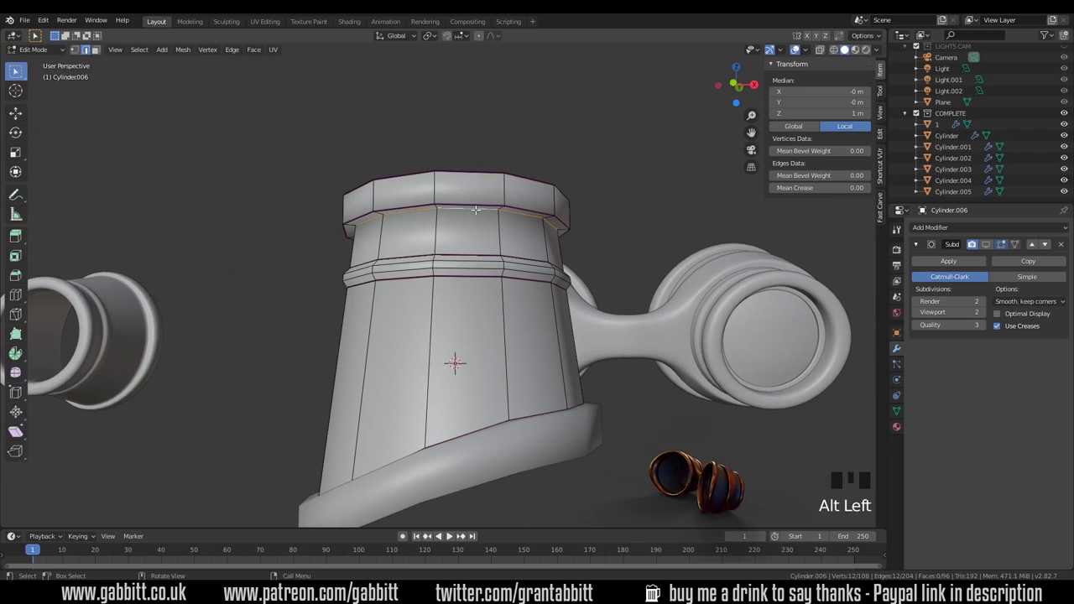
# Step: Rip the upper edge loop with V and expand the Active Tool options panel
pyautogui.press('v')
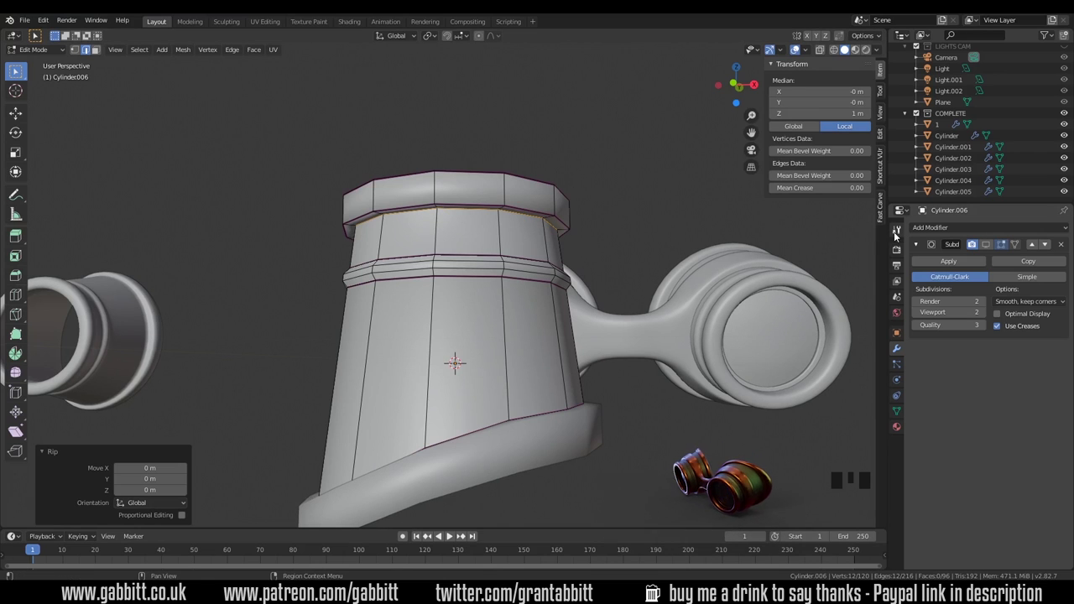
pyautogui.click(899, 239)
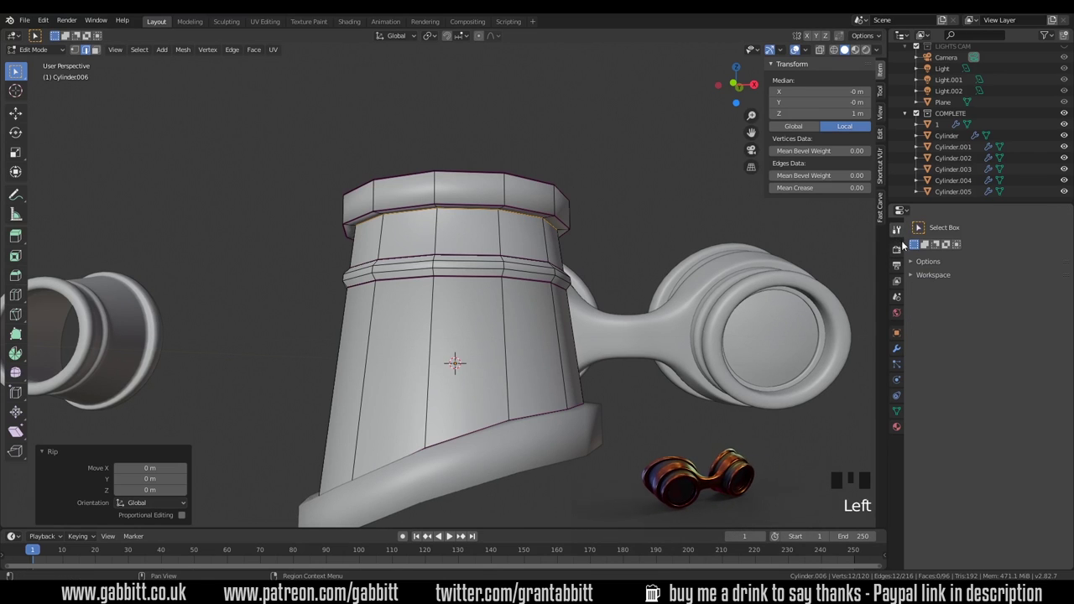
pyautogui.click(916, 271)
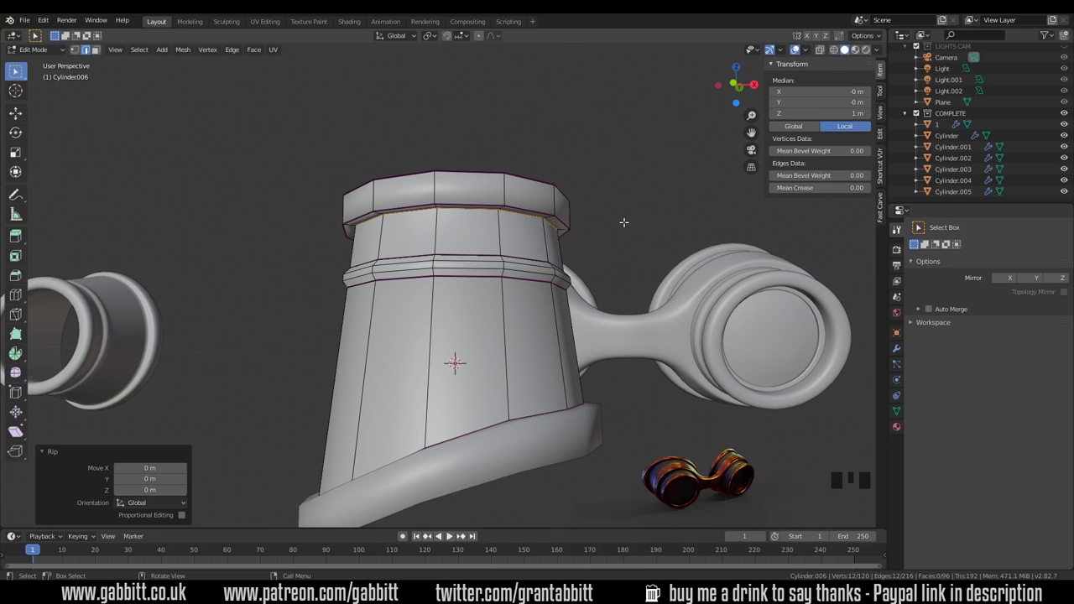
# Step: Separate the eyepiece's top rim into its own object via Separate > Selection
pyautogui.press('p')
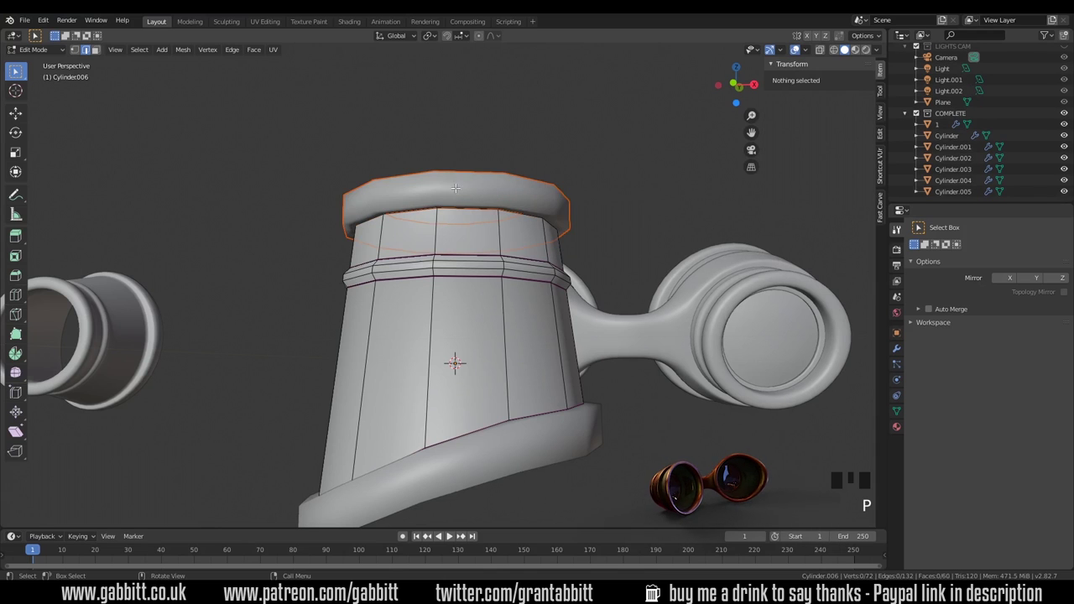
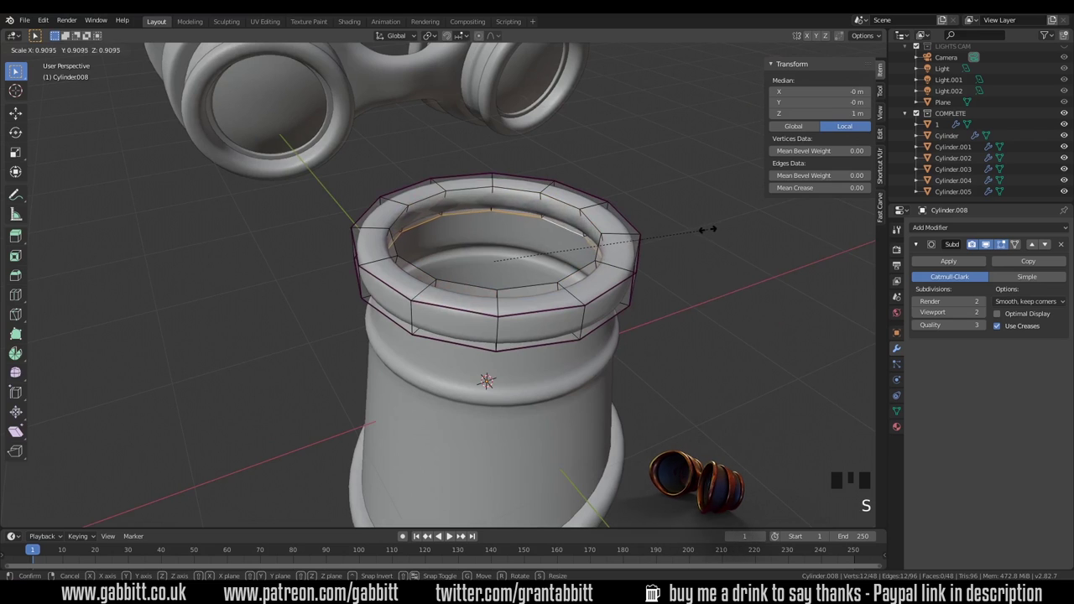
# Step: Scale the top rim's inner ring slightly smaller on Cylinder.008
pyautogui.press('Tab')
pyautogui.moveTo(652, 334); pyautogui.dragTo(629, 285)
pyautogui.scroll(-3)
pyautogui.moveTo(612, 338); pyautogui.dragTo(531, 367)
pyautogui.click(531, 368)
pyautogui.moveTo(541, 378); pyautogui.dragTo(558, 323)
pyautogui.scroll(3)
# Step: Bevel the inner edge loop of the bottom rim piece Cylinder.007 to 0.25
pyautogui.press('Tab')
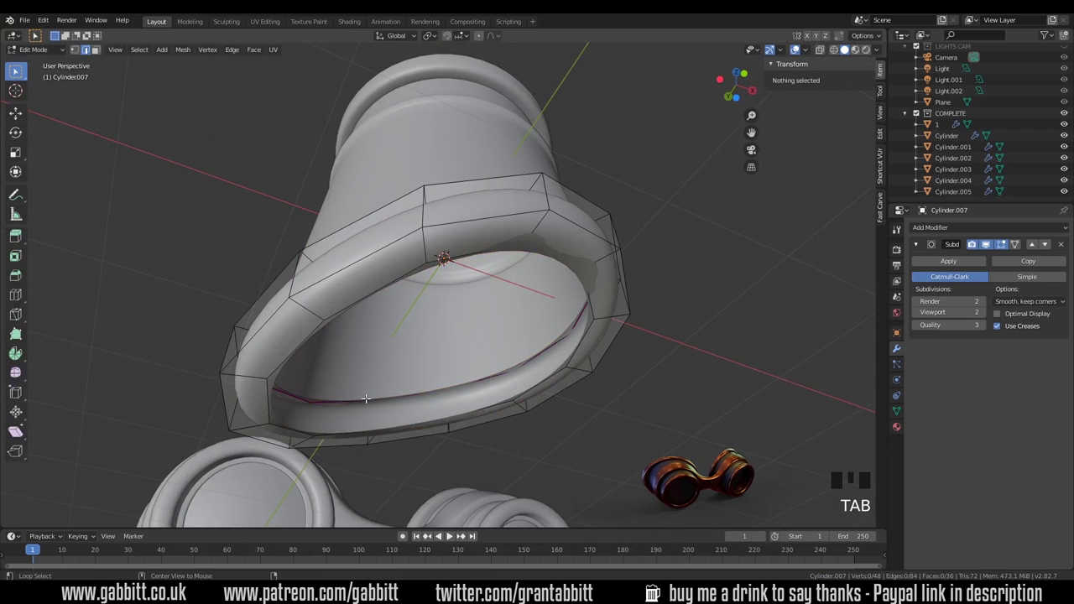
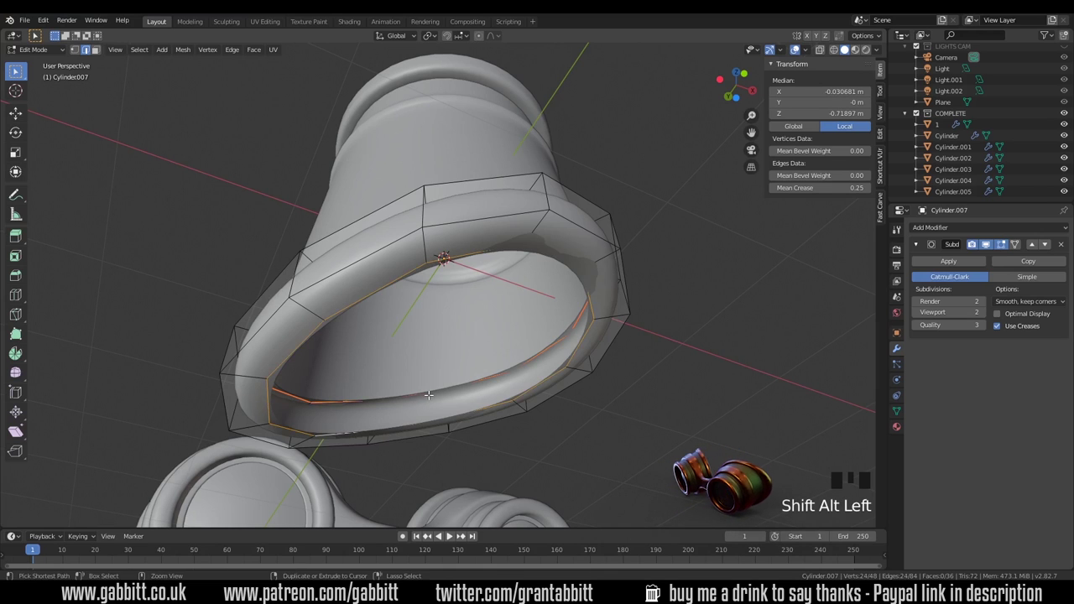
pyautogui.press('ctrl+e')
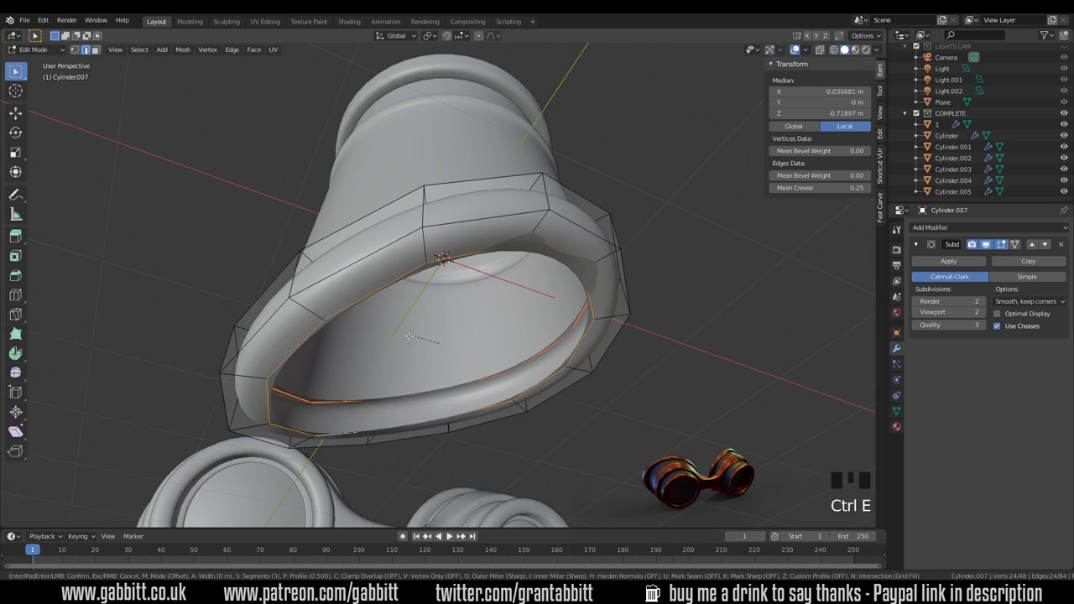
pyautogui.moveTo(566, 309); pyautogui.dragTo(482, 269)
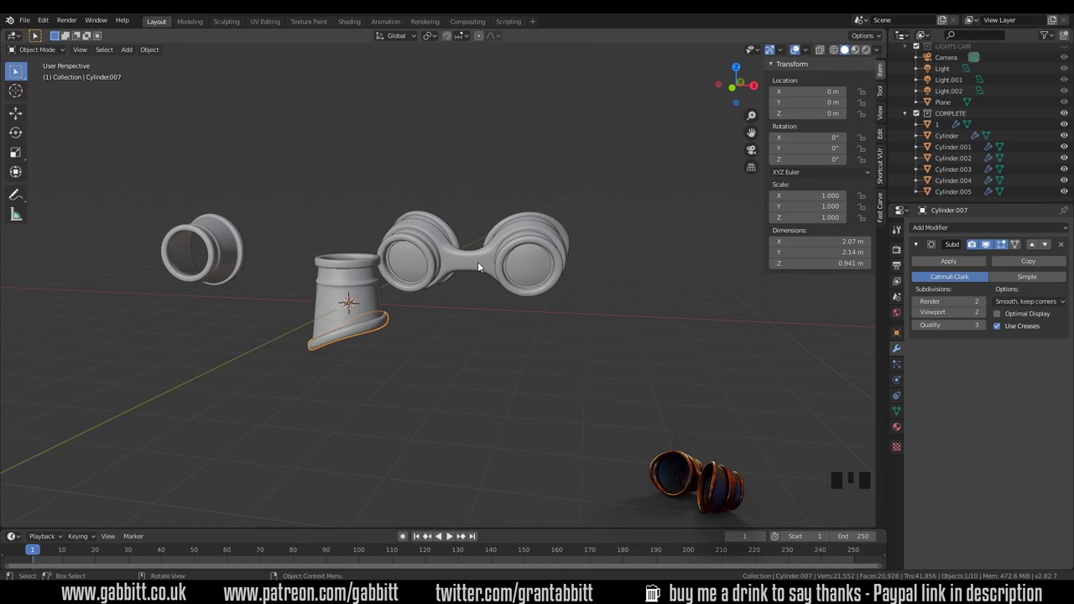
# Step: Duplicate the goggle frame, move the copy out front to inspect, then delete it
pyautogui.click(482, 269)
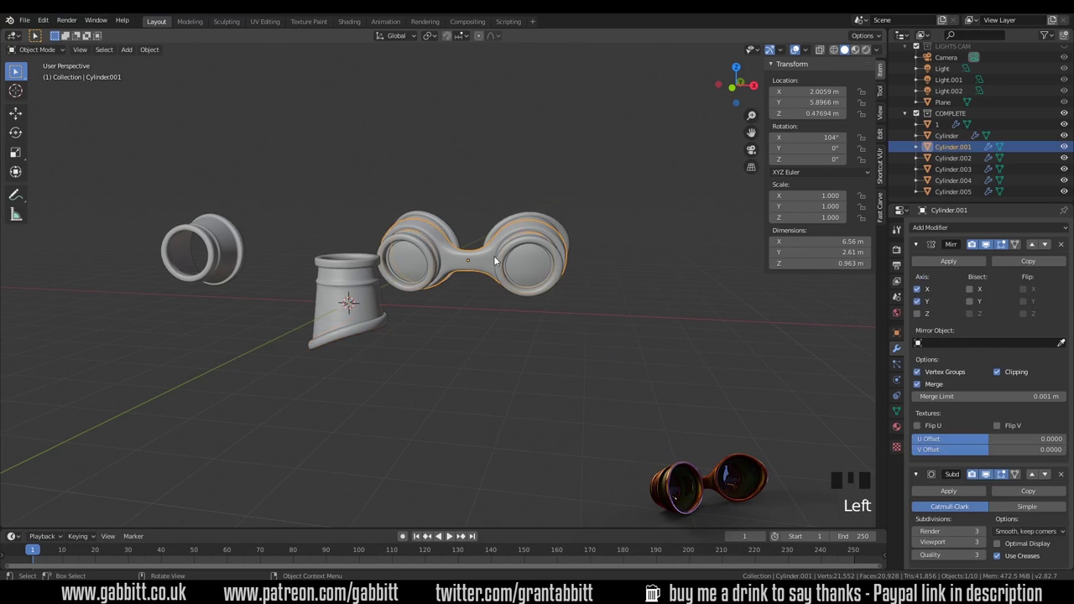
pyautogui.moveTo(415, 369); pyautogui.dragTo(698, 403)
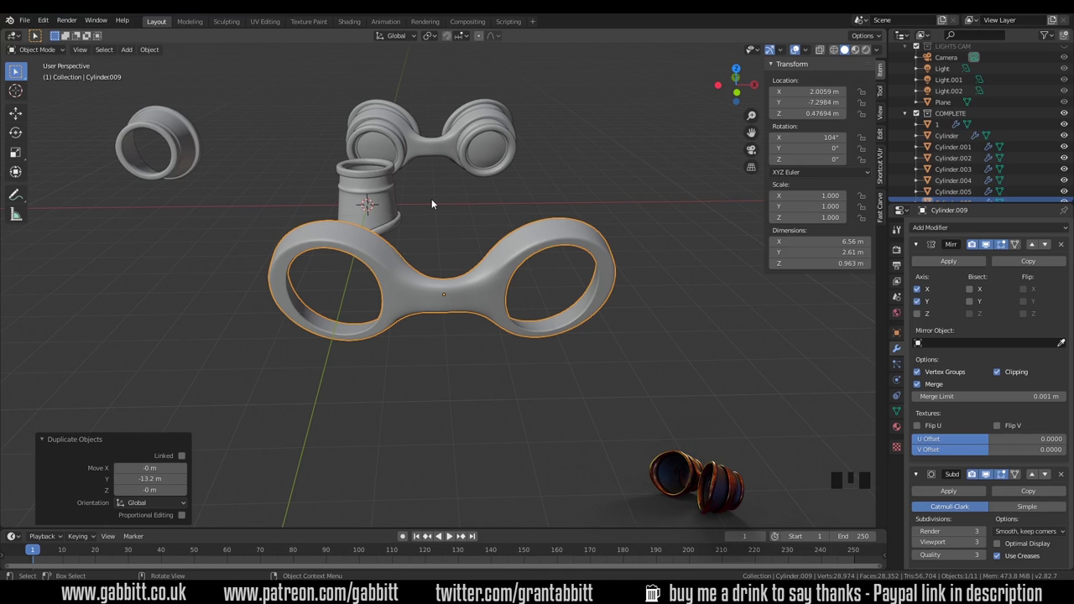
pyautogui.click(457, 296)
pyautogui.press('Delete')
# Step: Select the eyepiece body Cylinder.006 ready for mesh editing
pyautogui.moveTo(439, 248); pyautogui.dragTo(409, 193)
pyautogui.click(409, 193)
pyautogui.moveTo(414, 198); pyautogui.dragTo(429, 282)
pyautogui.scroll(3)
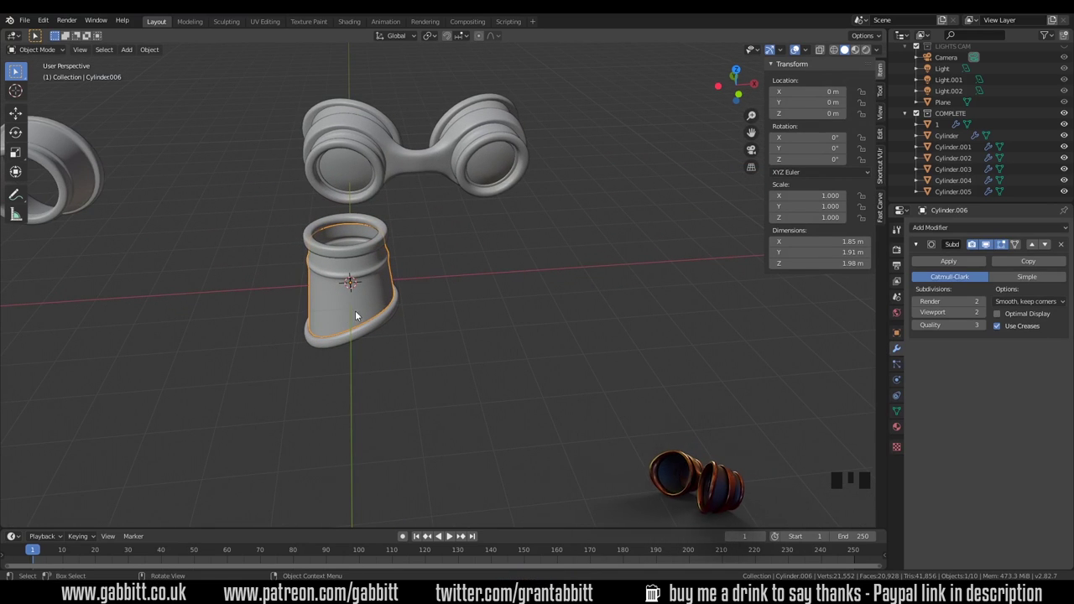
pyautogui.middleClick(353, 330)
pyautogui.scroll(3)
pyautogui.click(518, 130)
pyautogui.click(498, 283)
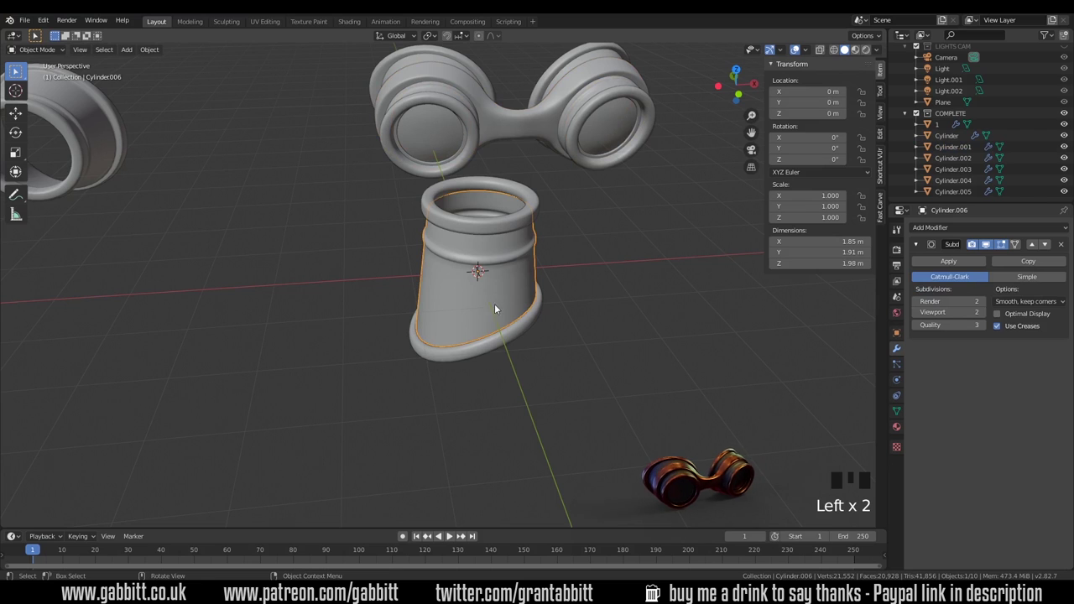
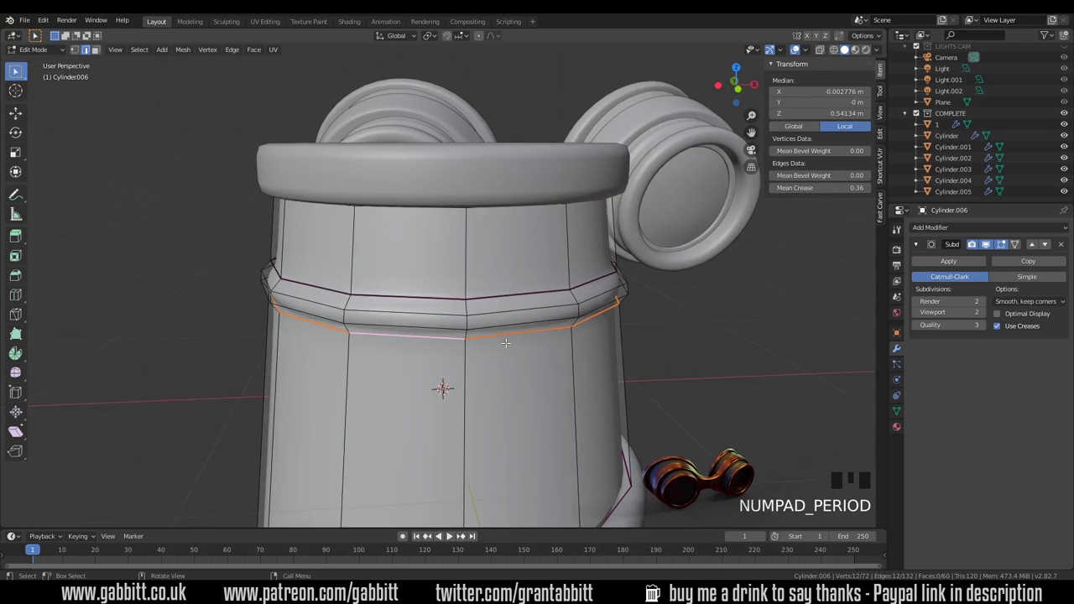
# Step: Slide an edge loop down the body, duplicate the middle face band and separate it
pyautogui.scroll(-3)
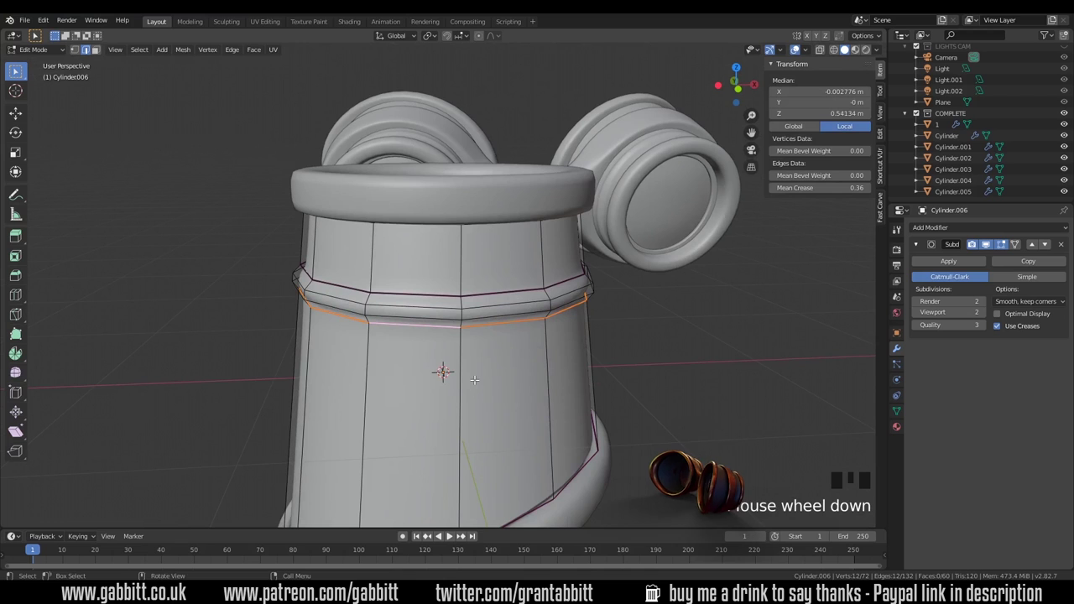
pyautogui.press('ctrl+r')
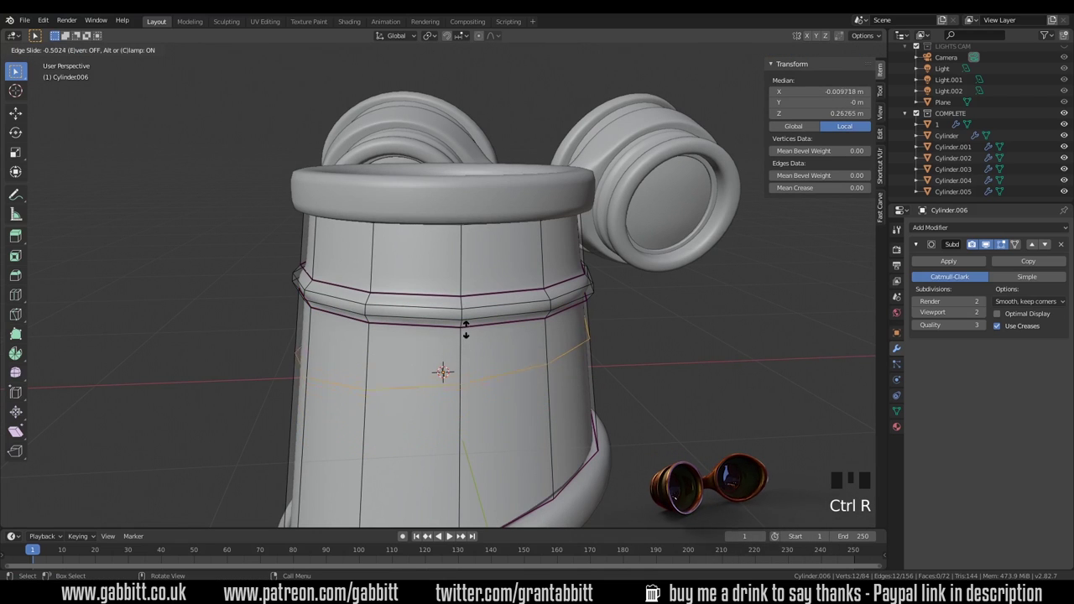
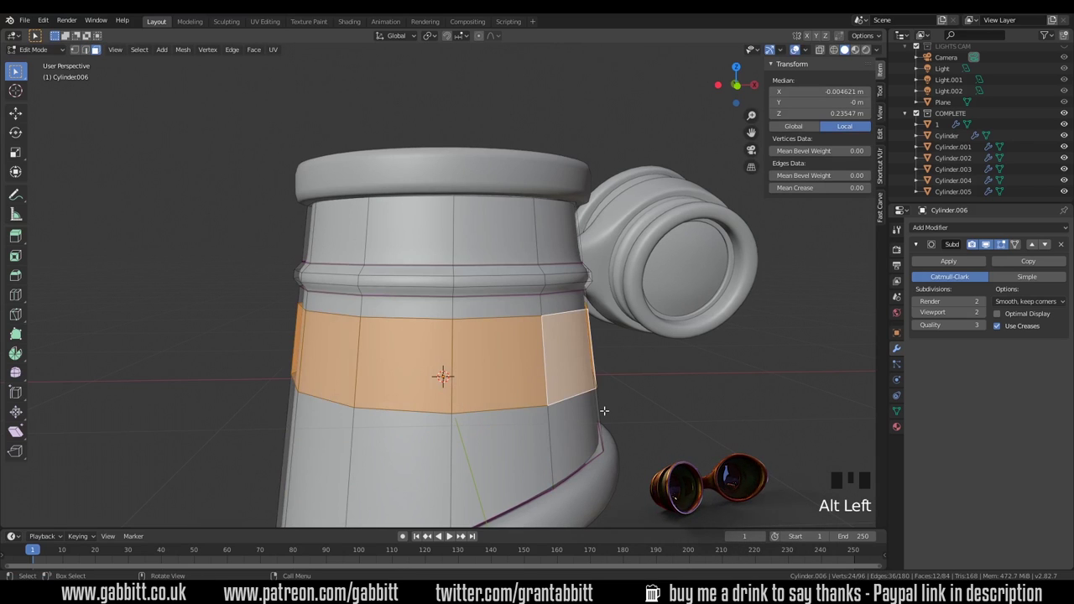
pyautogui.press('shift+d')
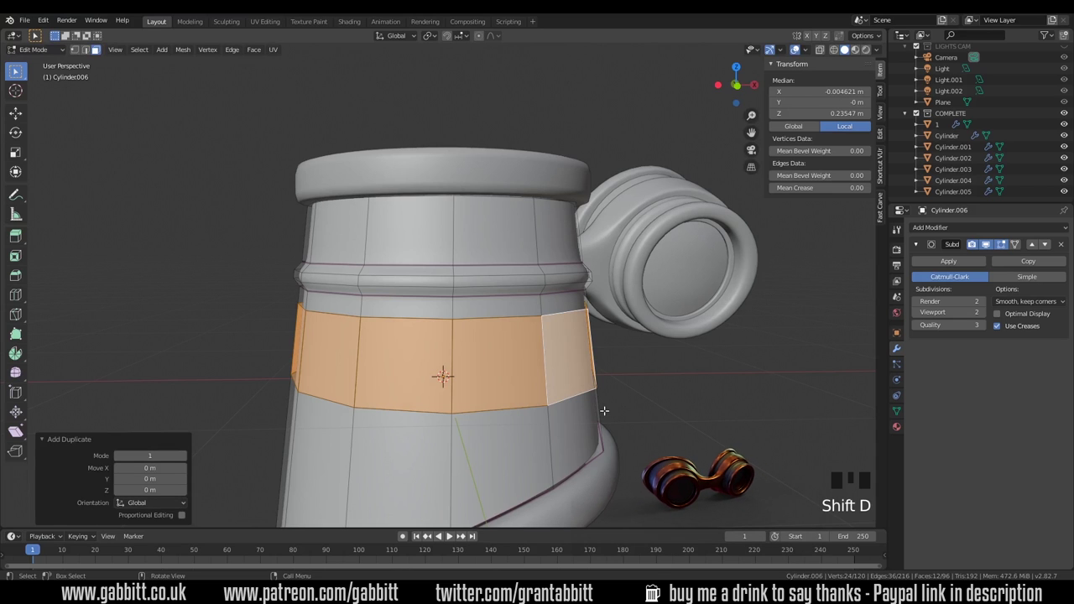
pyautogui.press('p')
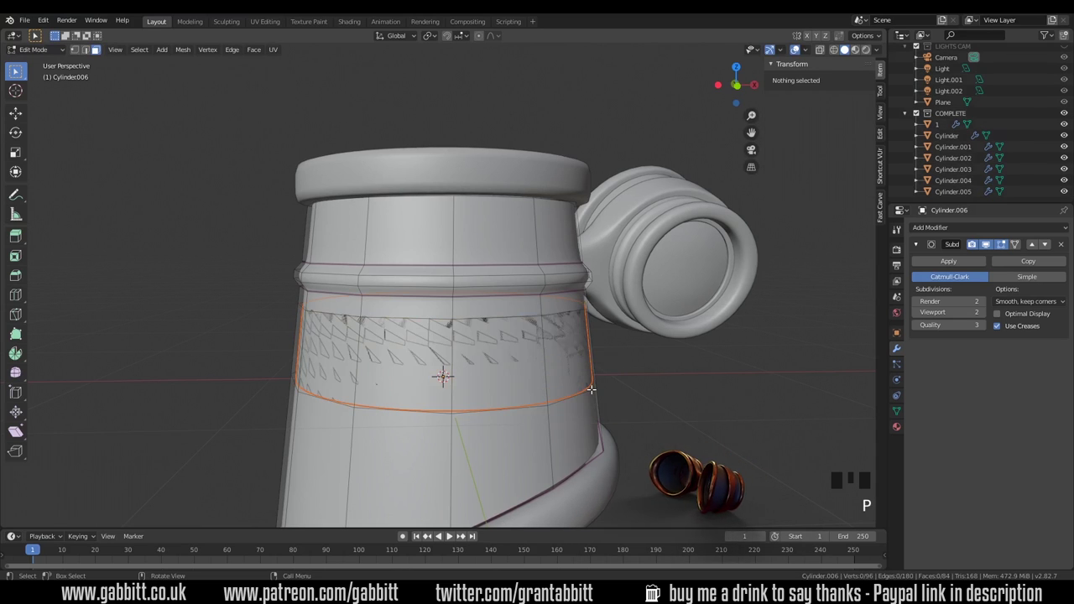
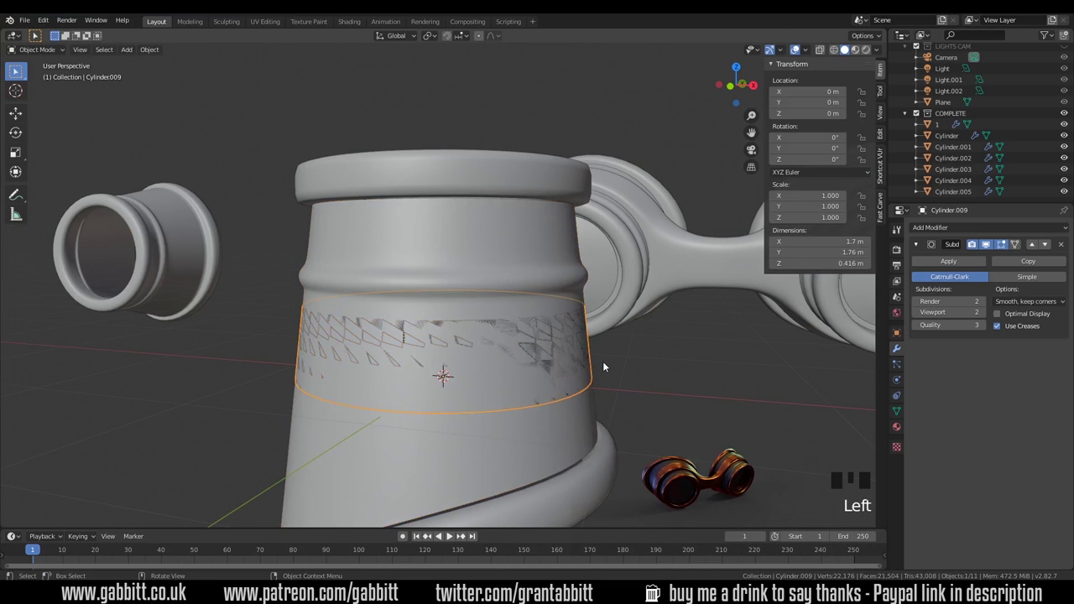
# Step: Extrude the band's end face outward and scale it along X into a flat strap arm
pyautogui.press('Tab')
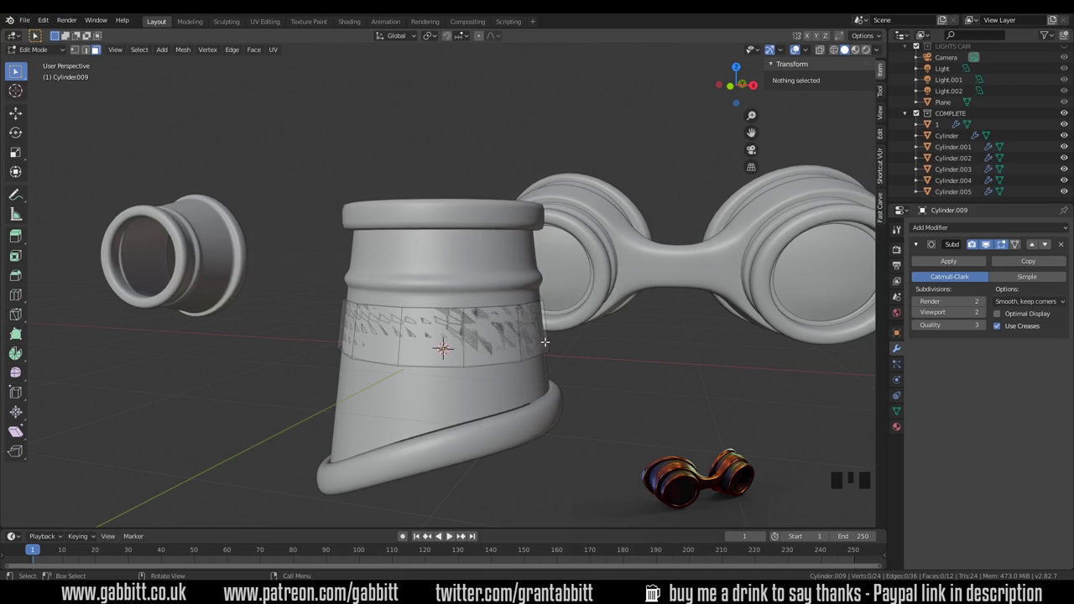
pyautogui.press('a')
pyautogui.press('e')
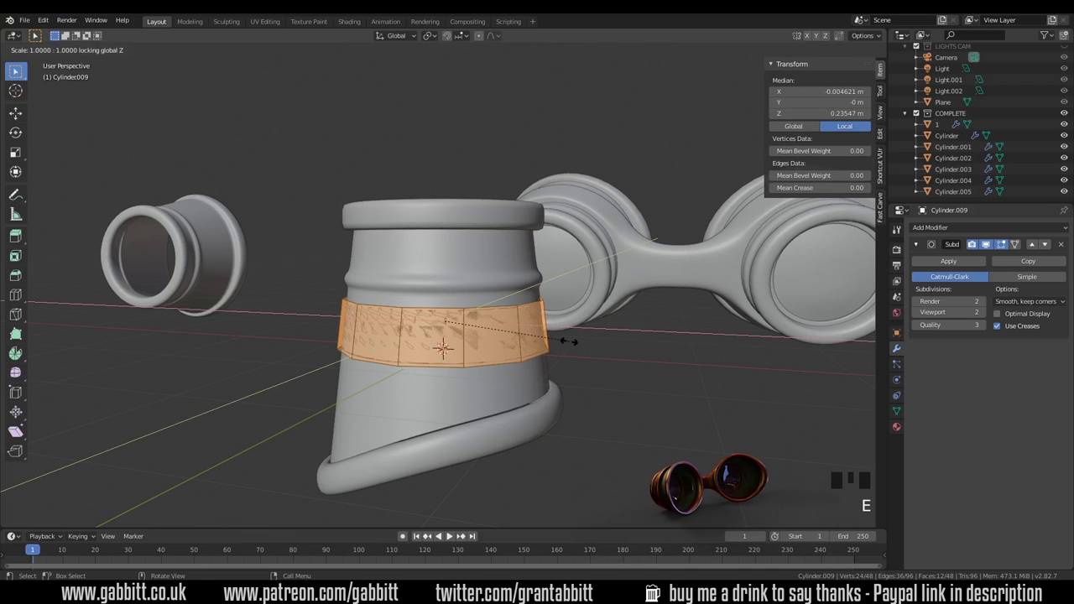
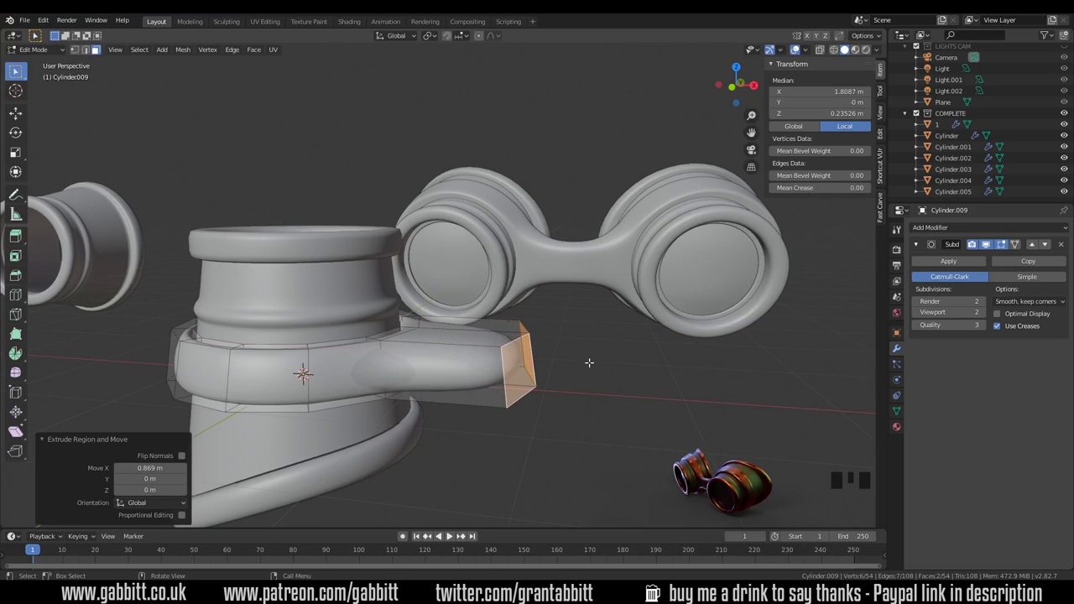
pyautogui.press('s')
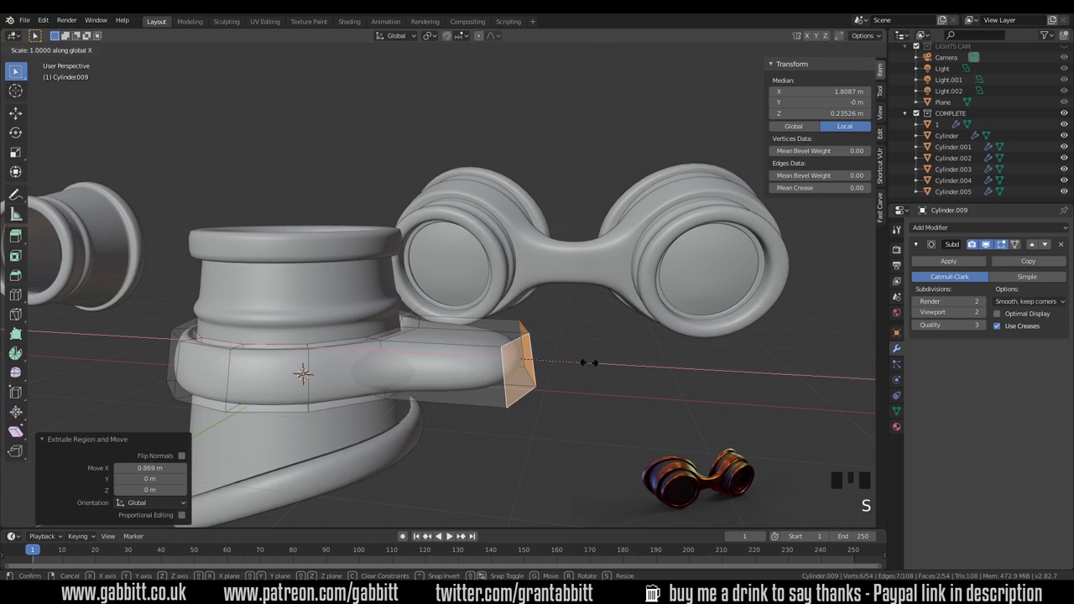
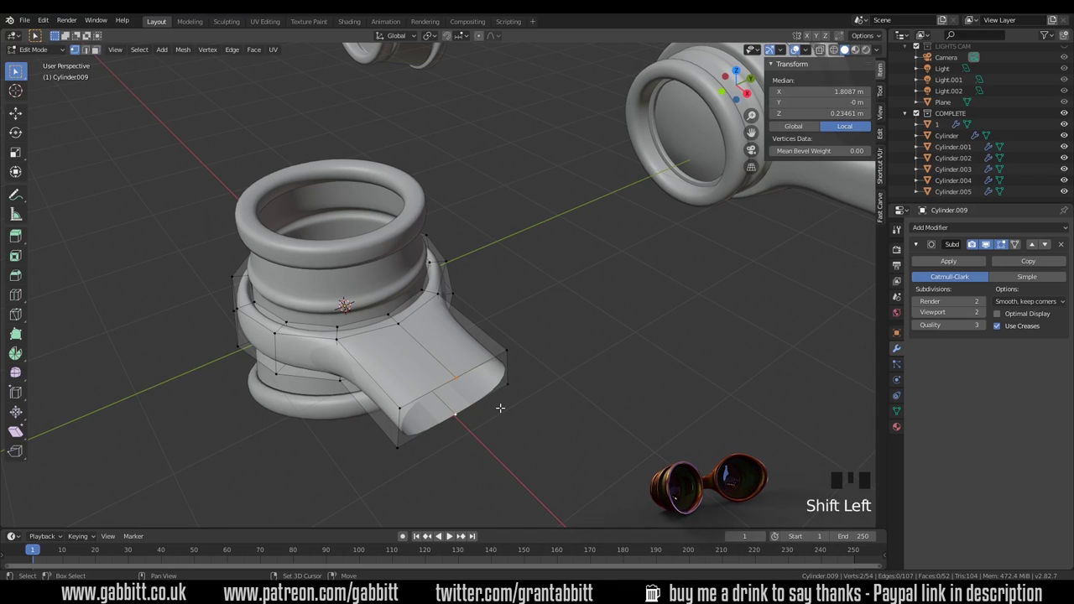
# Step: Snap the 3D cursor to the strap arm's tip and return to Object Mode
pyautogui.press('shift+s')
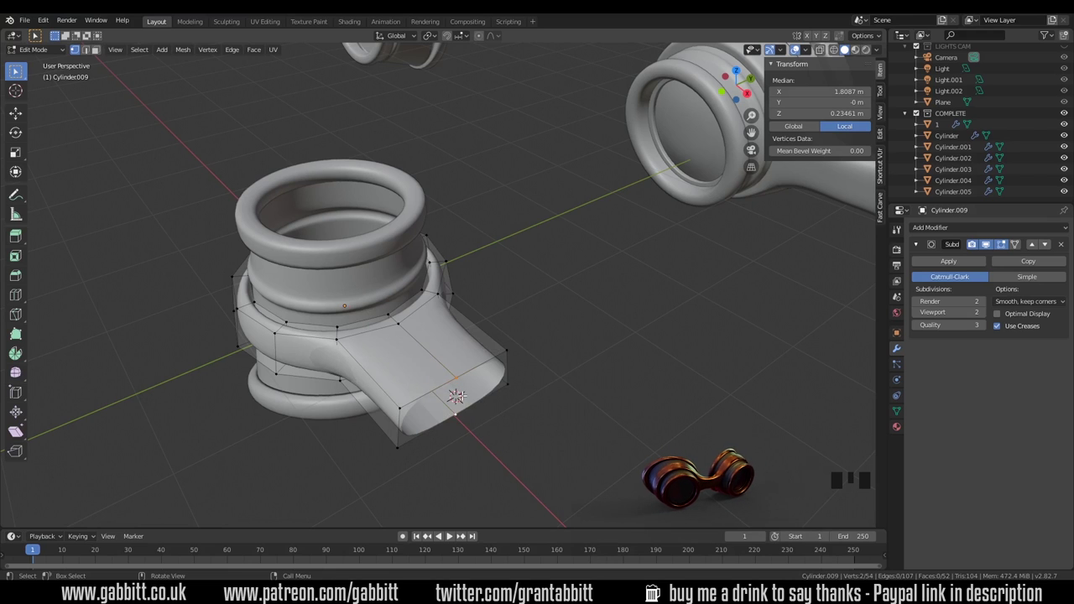
pyautogui.press('Tab')
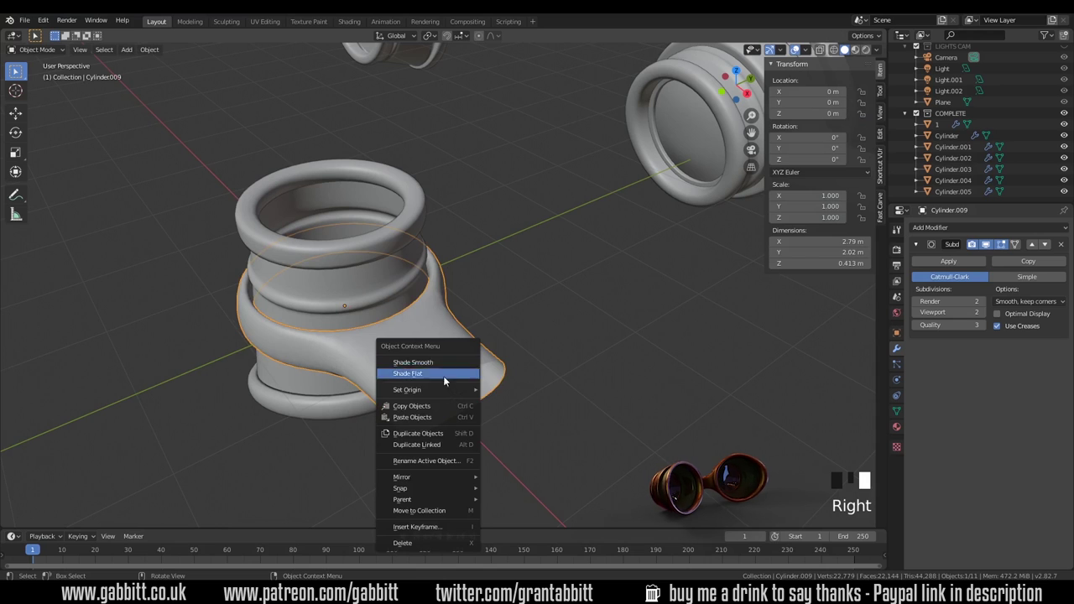
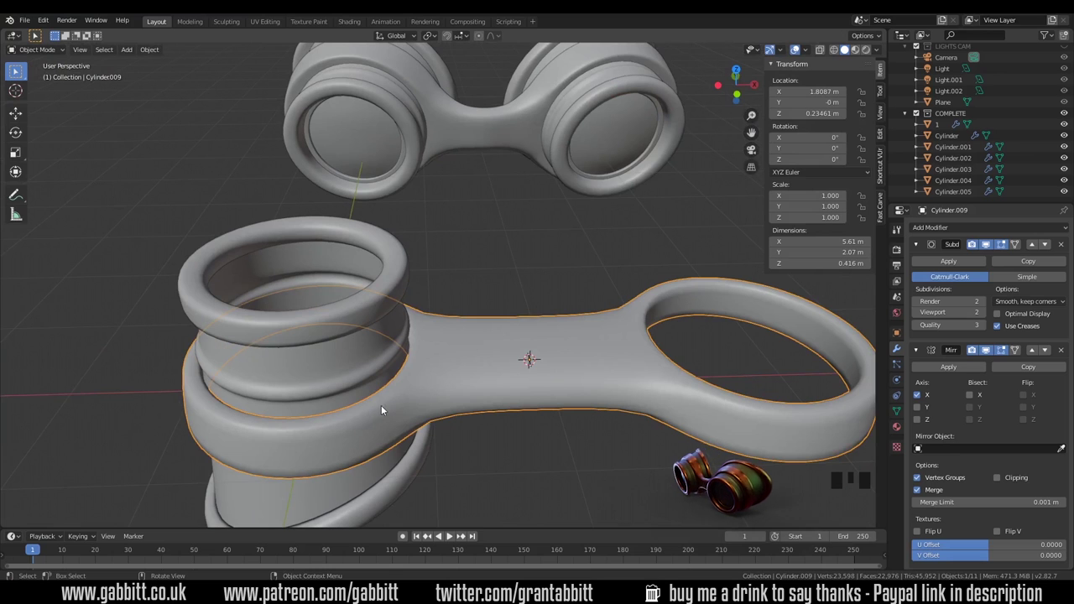
pyautogui.press('Tab')
pyautogui.scroll(3)
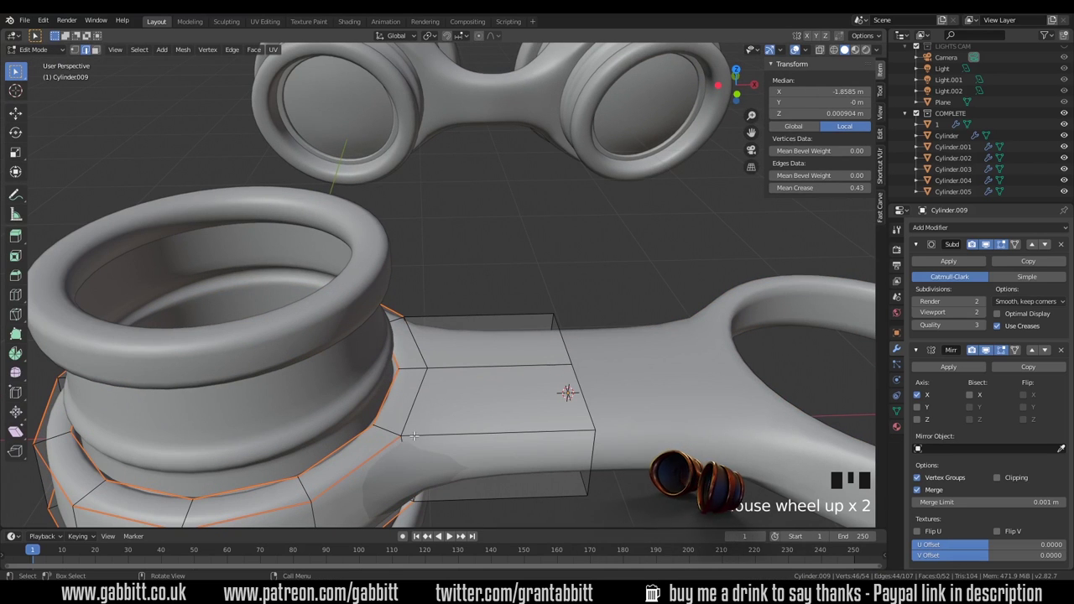
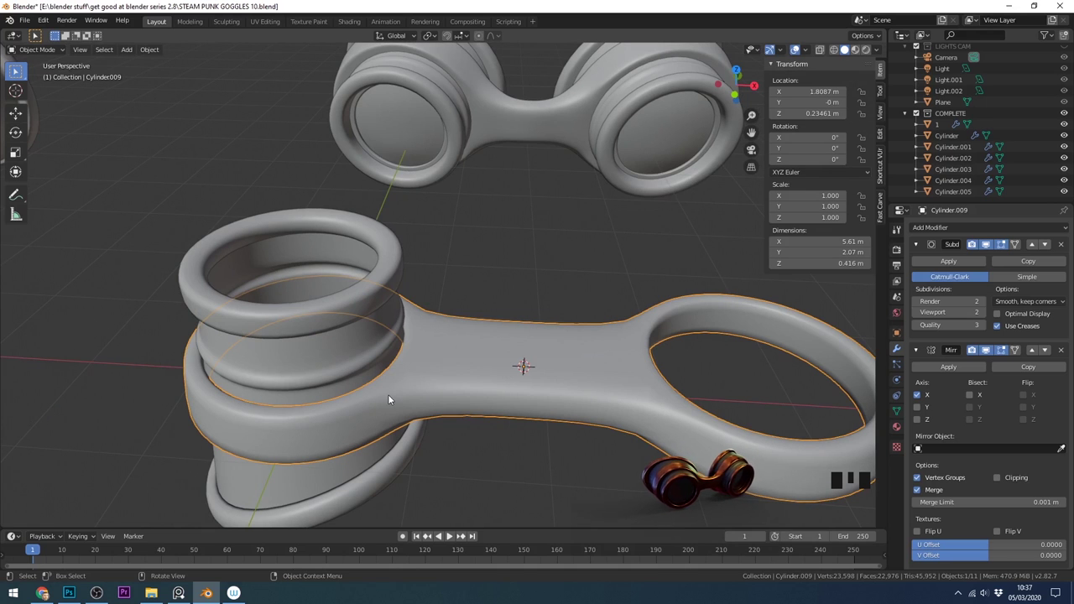
pyautogui.moveTo(451, 397); pyautogui.dragTo(539, 361)
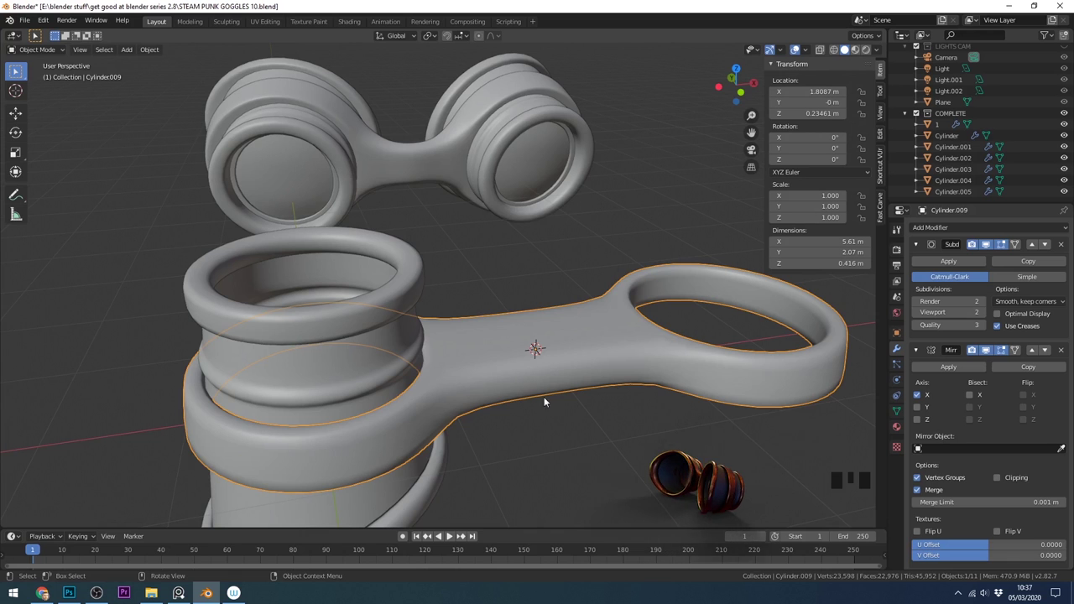
pyautogui.moveTo(588, 312); pyautogui.dragTo(606, 284)
pyautogui.scroll(-3)
pyautogui.moveTo(682, 303); pyautogui.dragTo(500, 262)
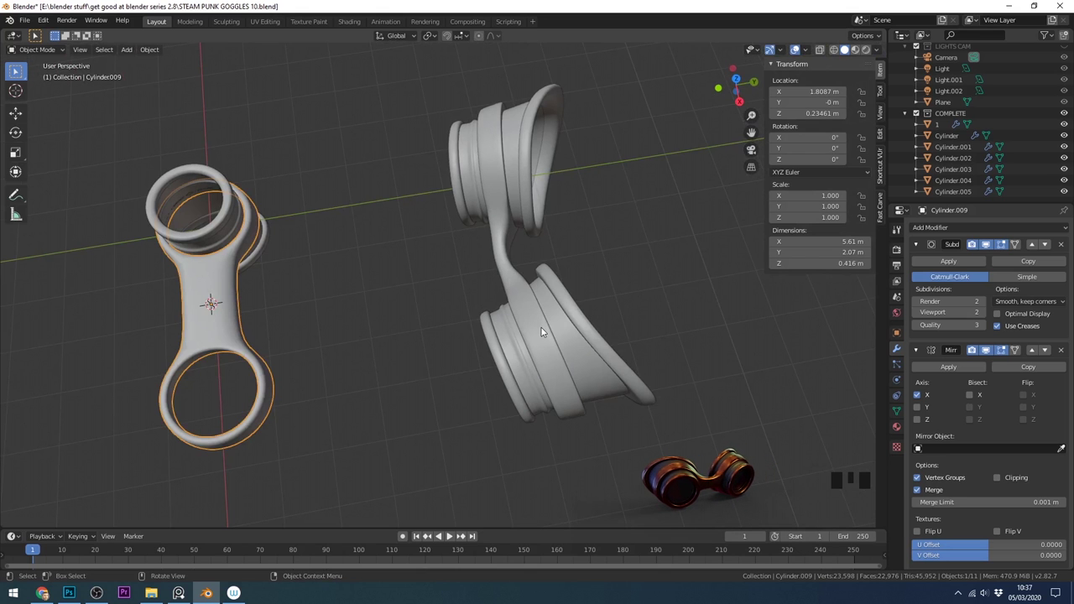
pyautogui.moveTo(331, 393); pyautogui.dragTo(427, 381)
pyautogui.moveTo(447, 385); pyautogui.dragTo(1061, 360)
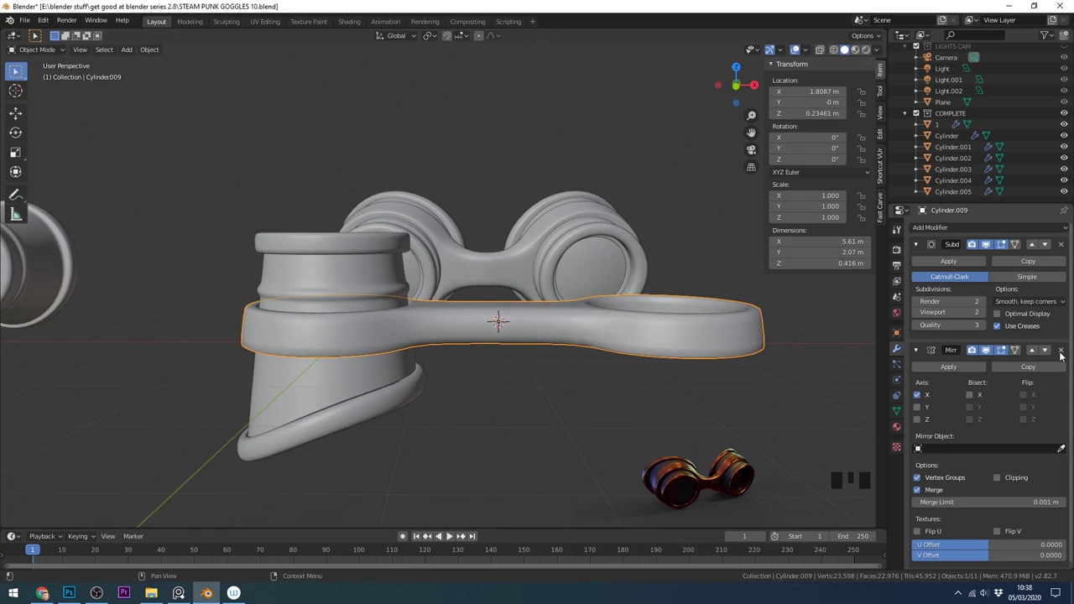
# Step: Remove the strap's Mirror modifier and rotate the strap arm -10 degrees in Front view
pyautogui.click(1062, 354)
pyautogui.press('KP_1')
pyautogui.press('r')
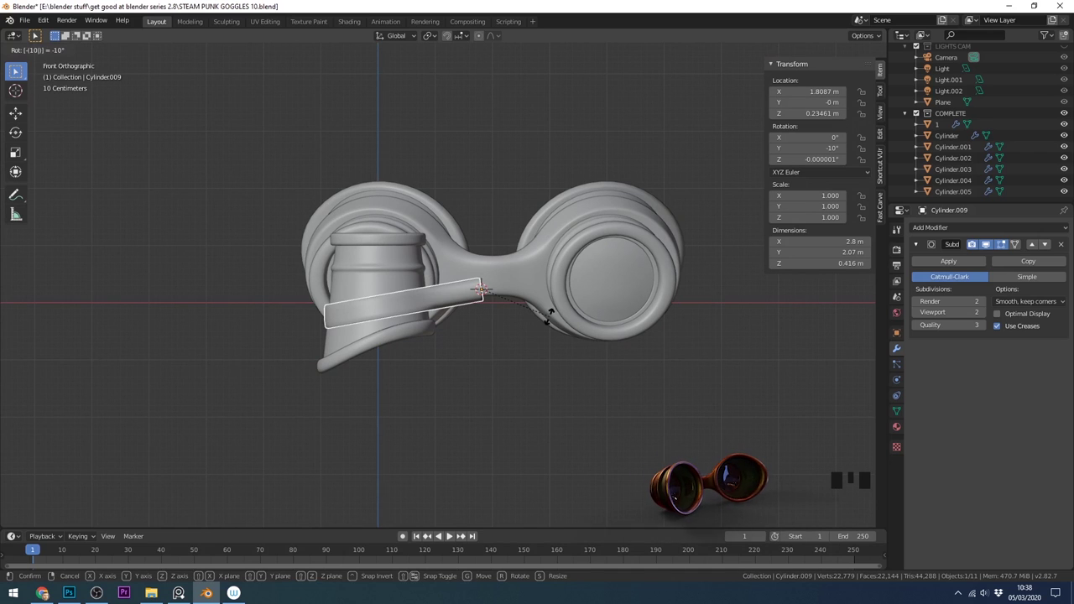
pyautogui.click(406, 241)
# Step: Rotate the eyepiece Cylinder.007 -10 degrees to match the strap
pyautogui.click(397, 263)
pyautogui.click(396, 345)
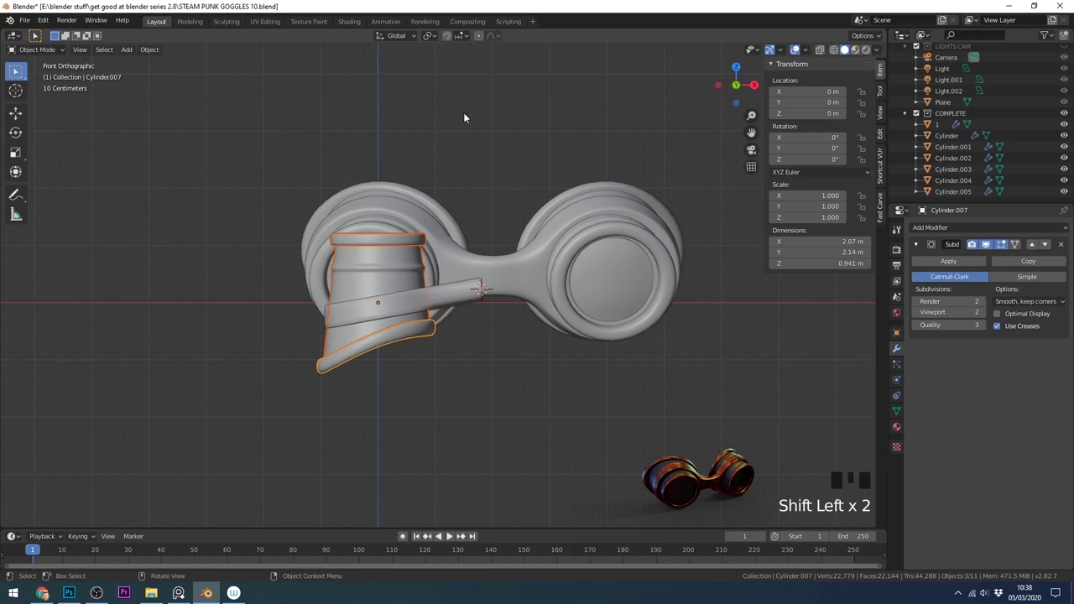
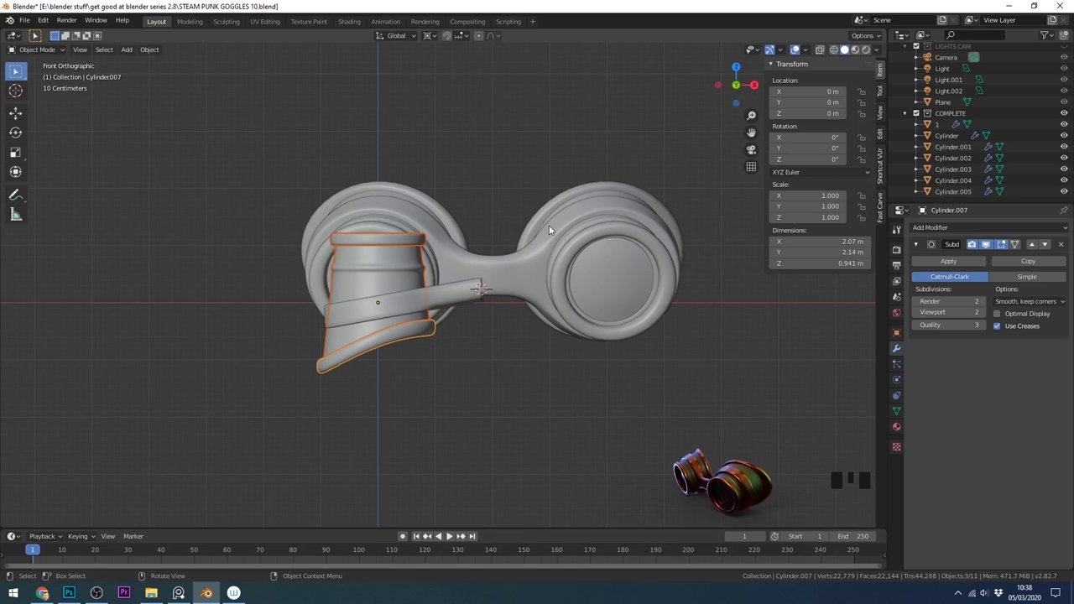
pyautogui.press('r')
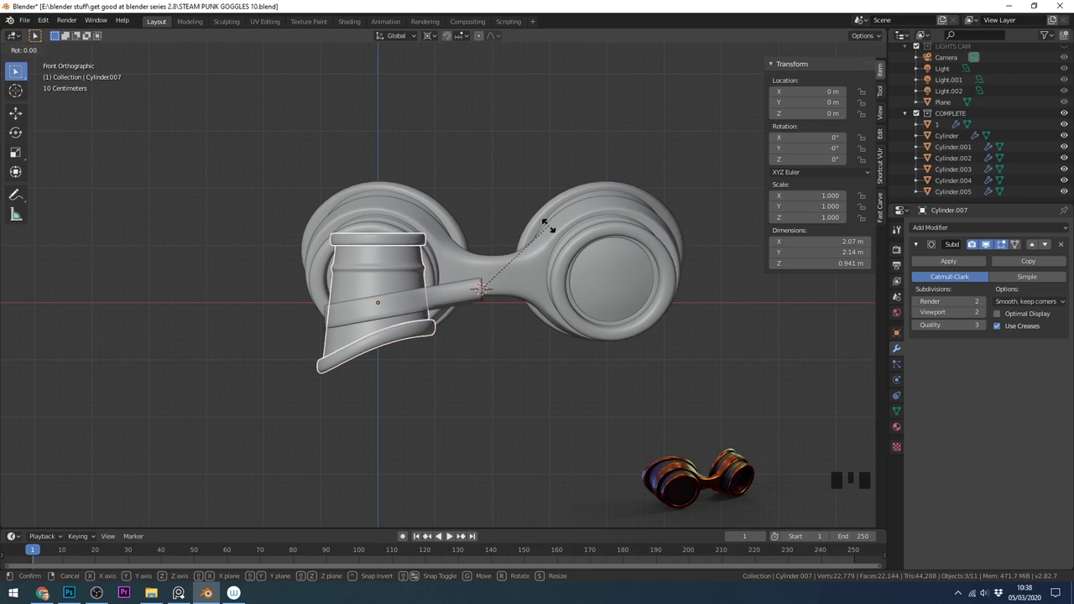
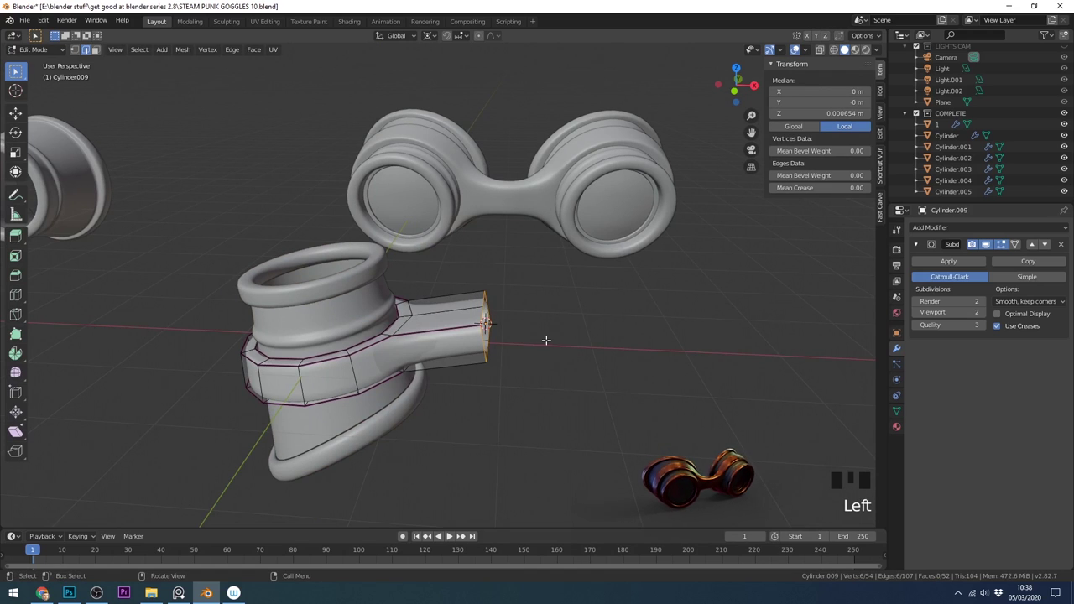
# Step: Scale the strap tip to 0 on X, re-mirror it and apply the strap's rotation
pyautogui.press('s')
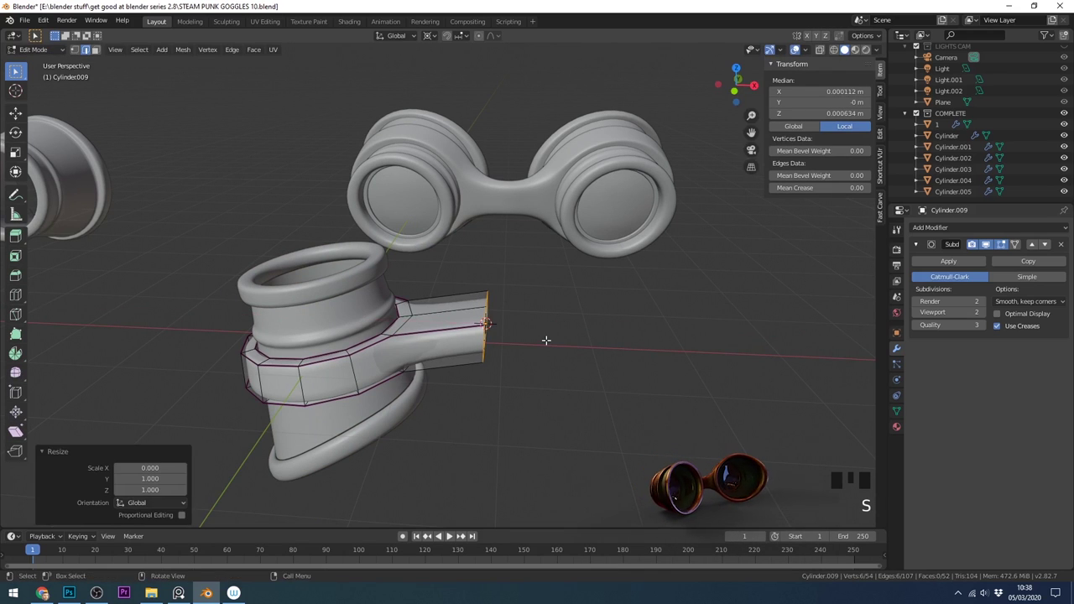
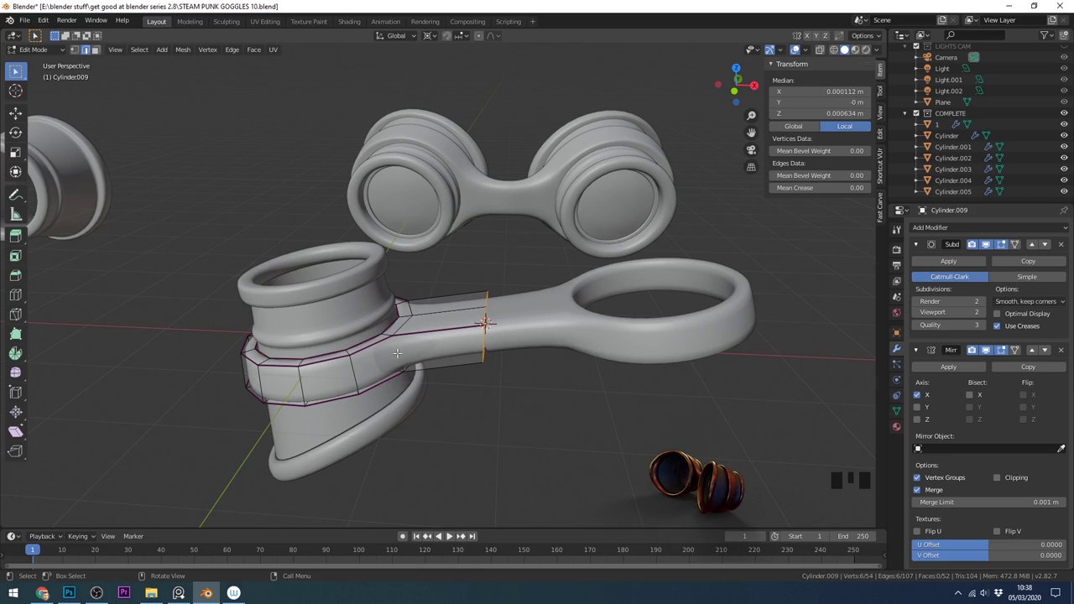
pyautogui.press('Tab')
pyautogui.press('ctrl+a')
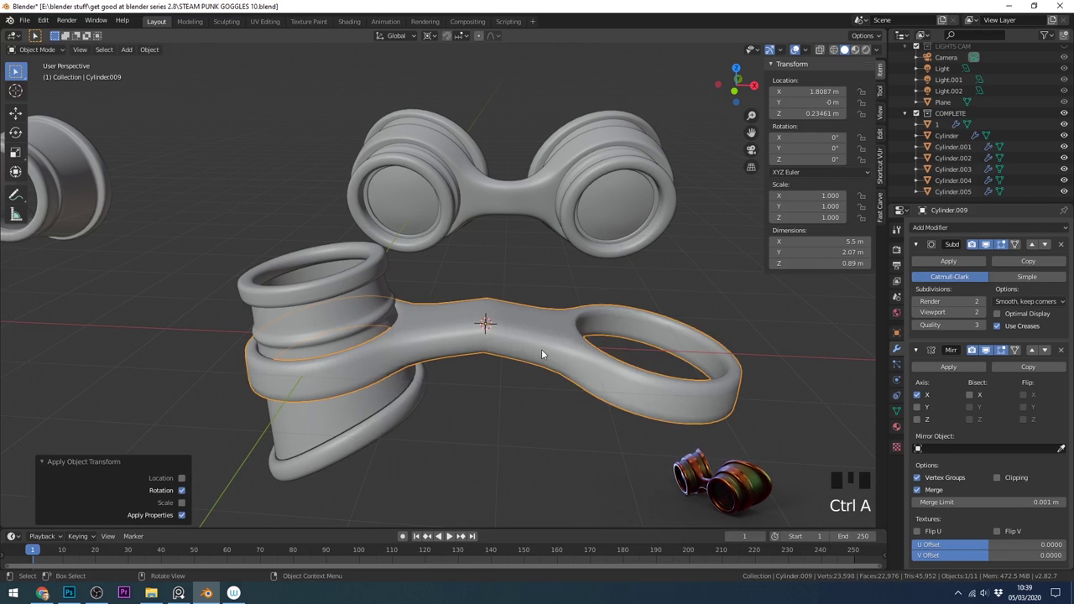
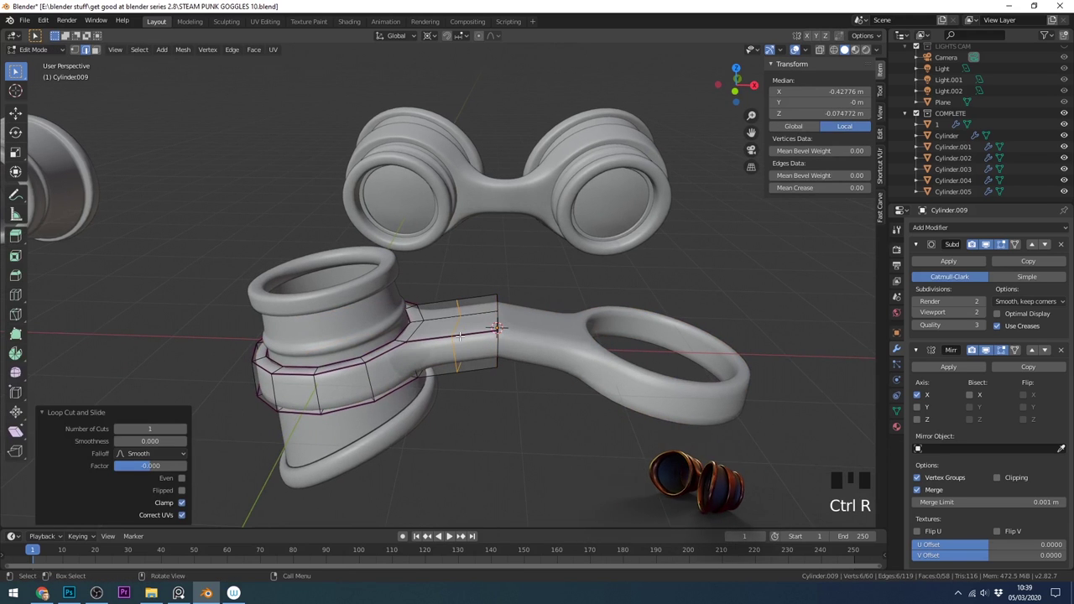
# Step: Raise a new loop cut near the arm tip along Z to arch the strap
pyautogui.press('g')
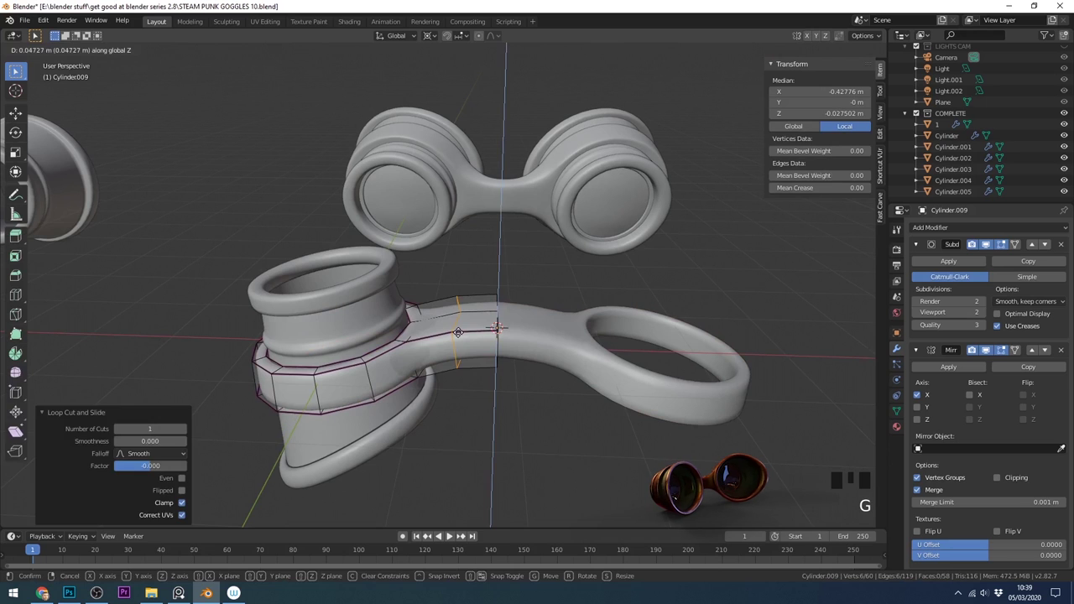
pyautogui.press('Tab')
pyautogui.moveTo(536, 390); pyautogui.dragTo(555, 390)
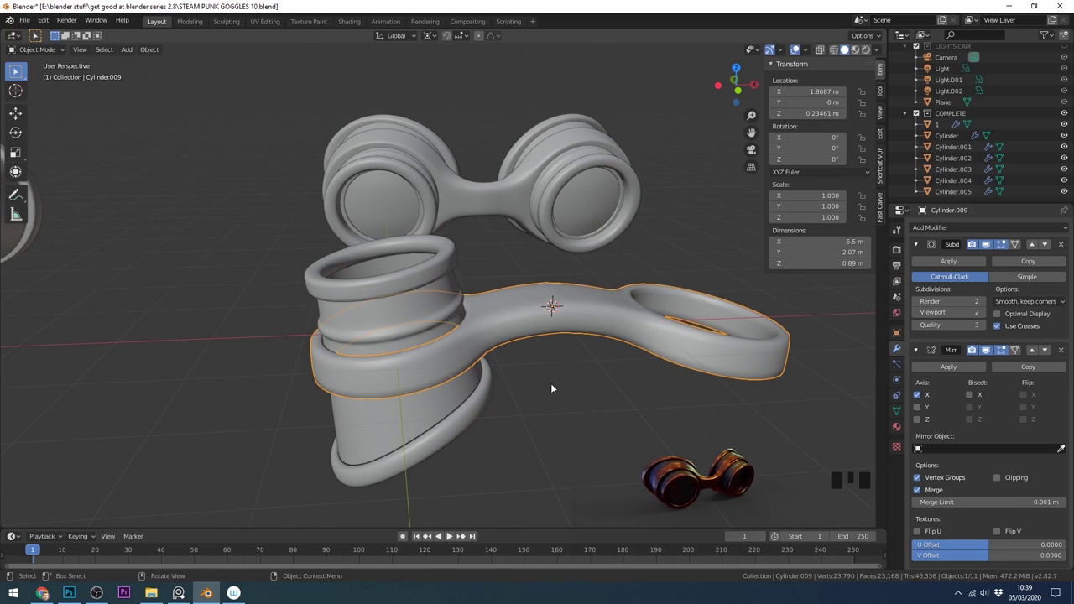
pyautogui.moveTo(570, 415); pyautogui.dragTo(674, 404)
pyautogui.moveTo(629, 411); pyautogui.dragTo(396, 294)
pyautogui.click(396, 293)
pyautogui.click(412, 318)
pyautogui.click(455, 431)
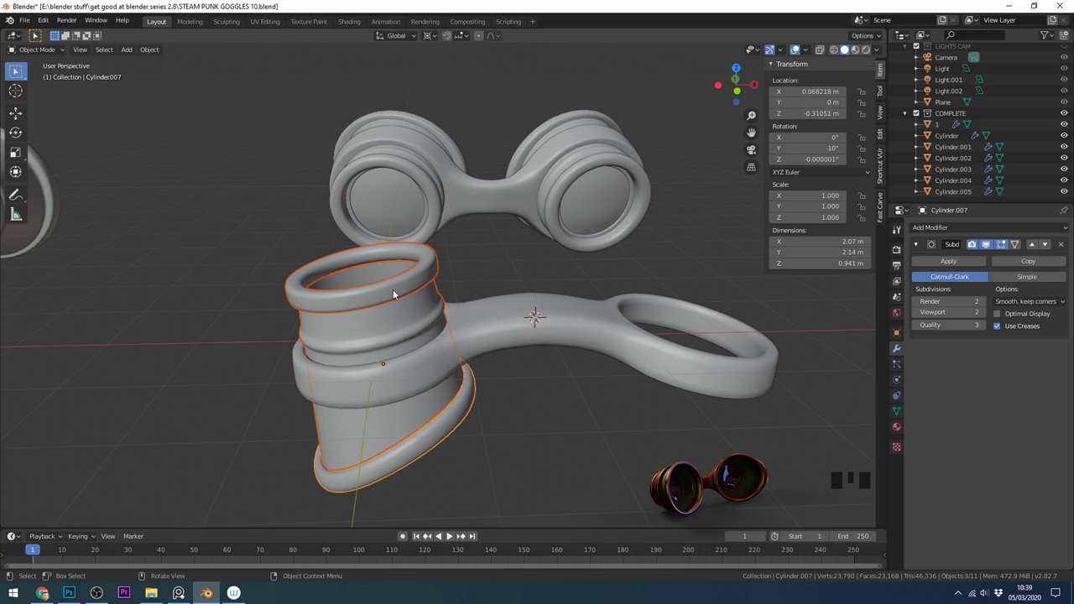
pyautogui.moveTo(403, 299); pyautogui.dragTo(386, 312)
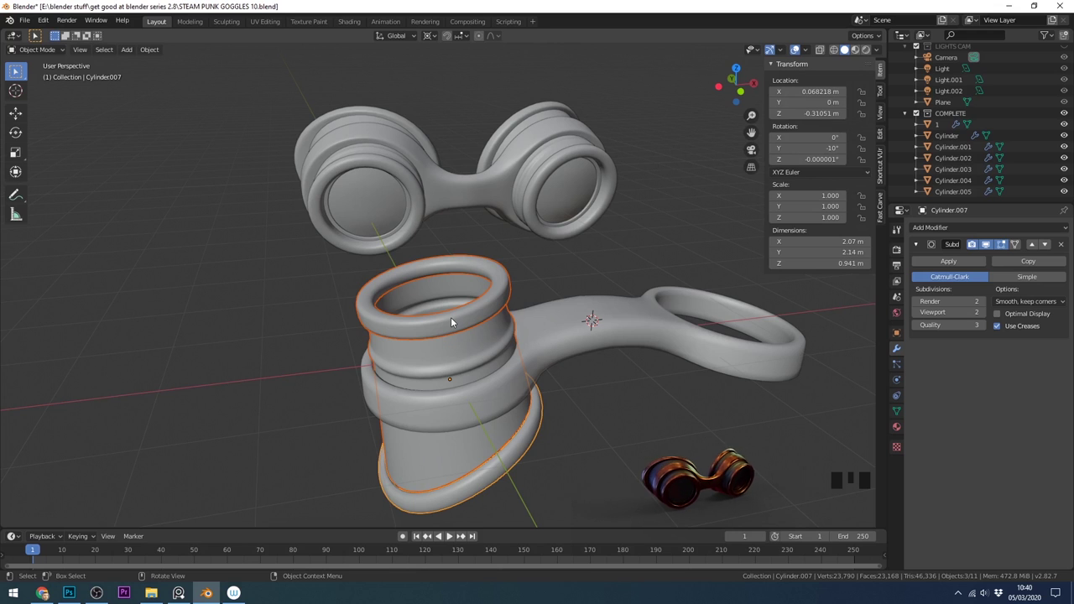
pyautogui.scroll(3)
# Step: Duplicate the top rim's inner edge loop and separate it as its own ring object
pyautogui.click(334, 301)
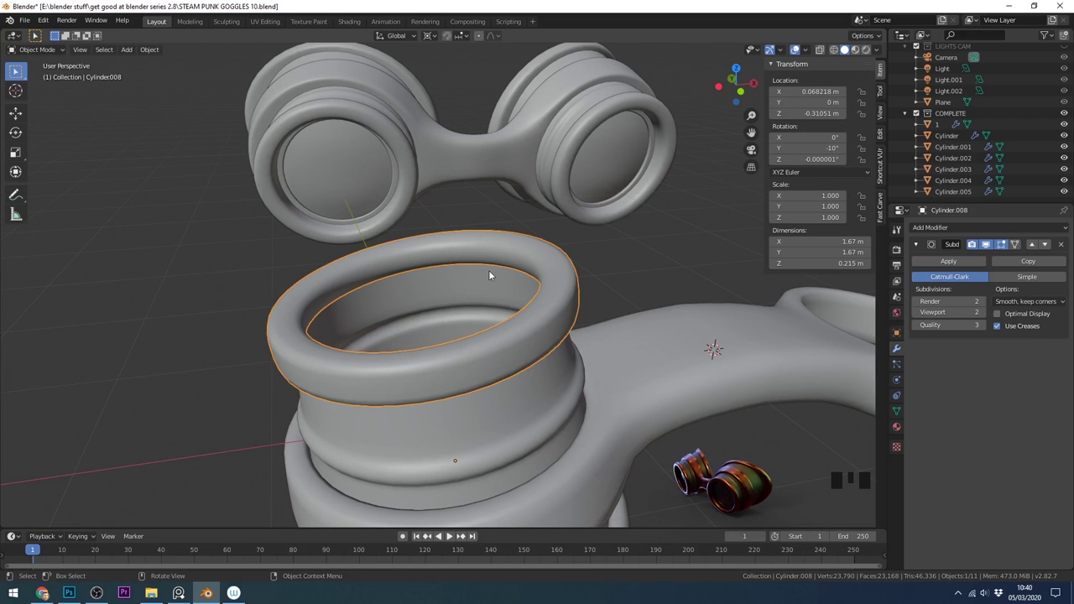
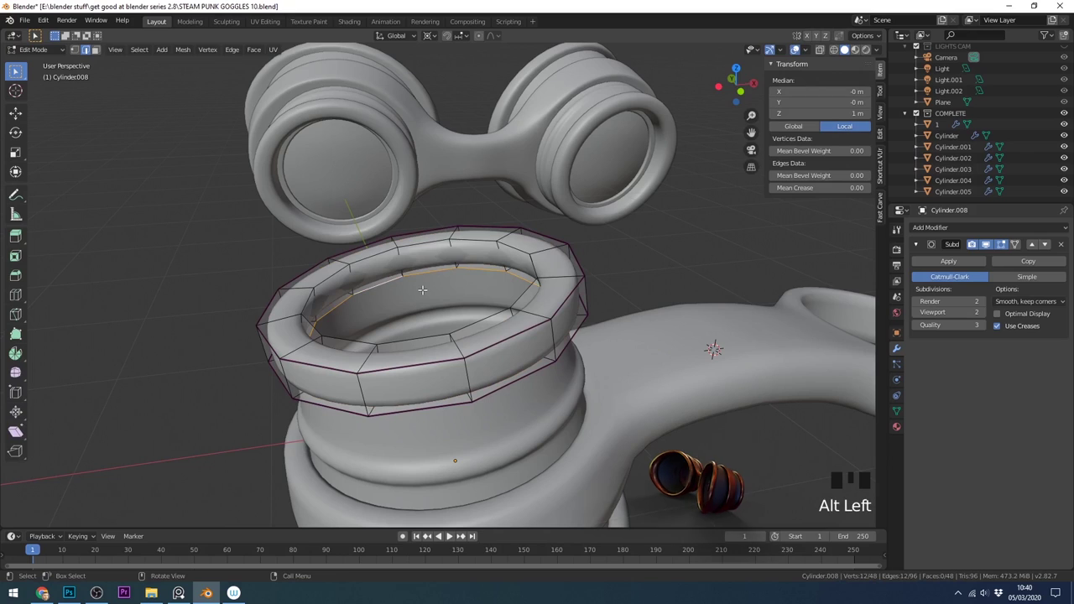
pyautogui.press('shift+d')
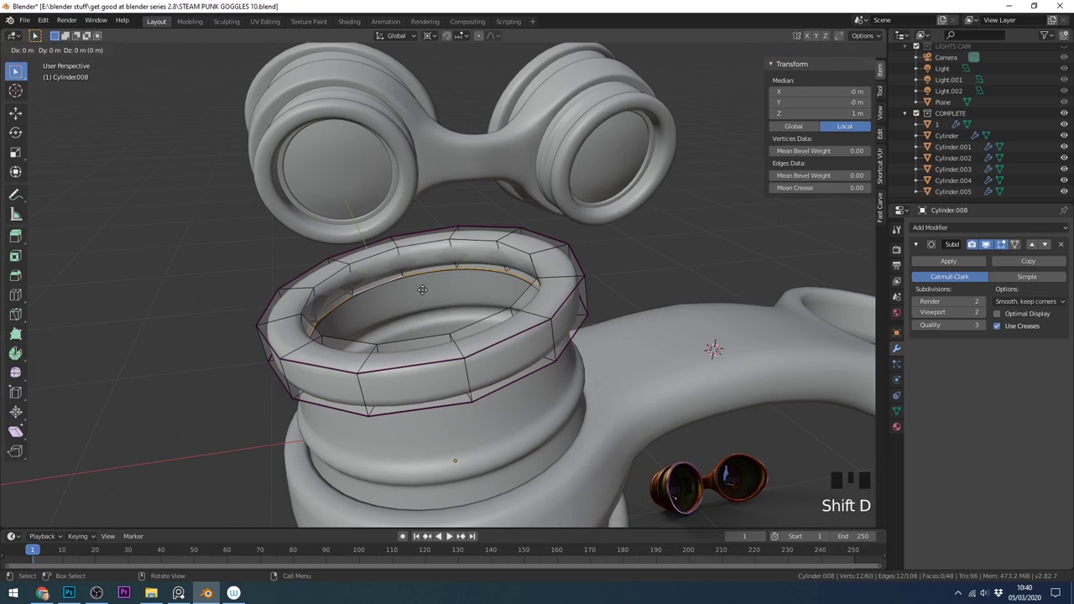
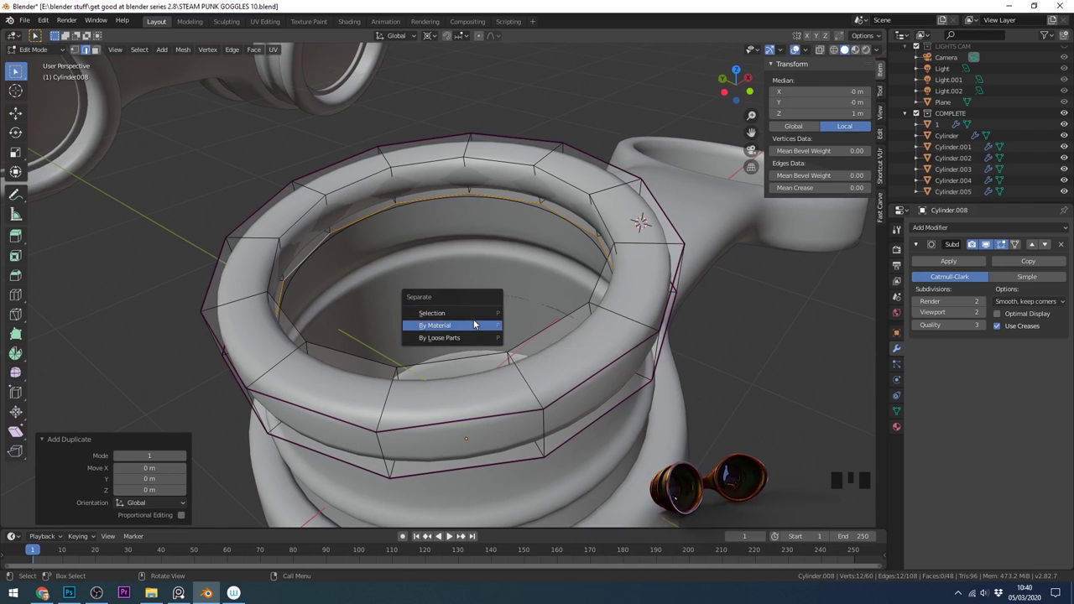
pyautogui.press('Tab')
# Step: Select the separated ring and inspect it inside the rim from several angles
pyautogui.click(406, 210)
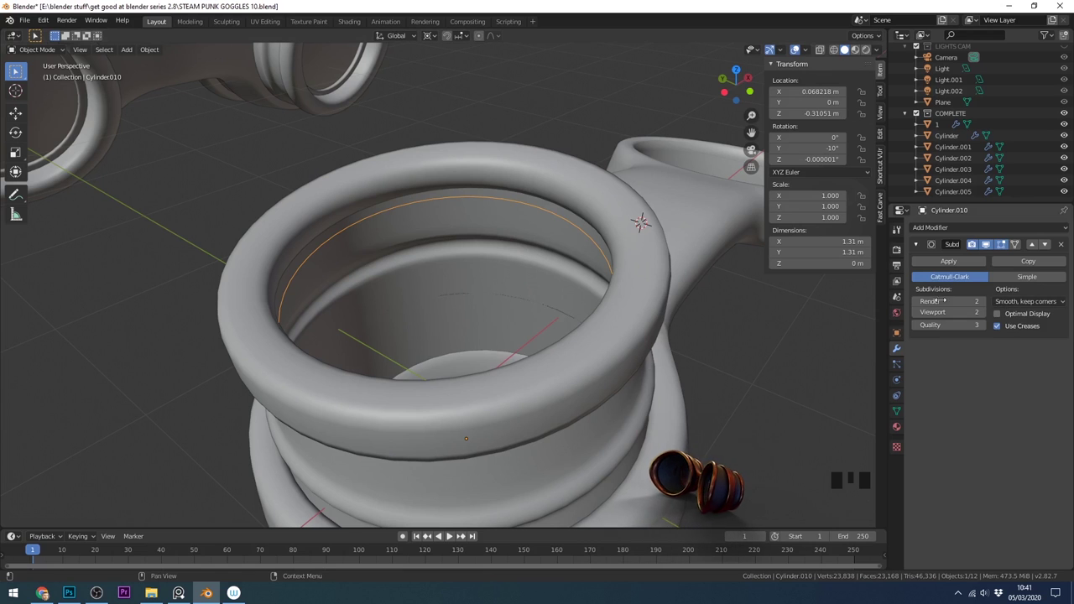
pyautogui.moveTo(623, 274); pyautogui.dragTo(535, 343)
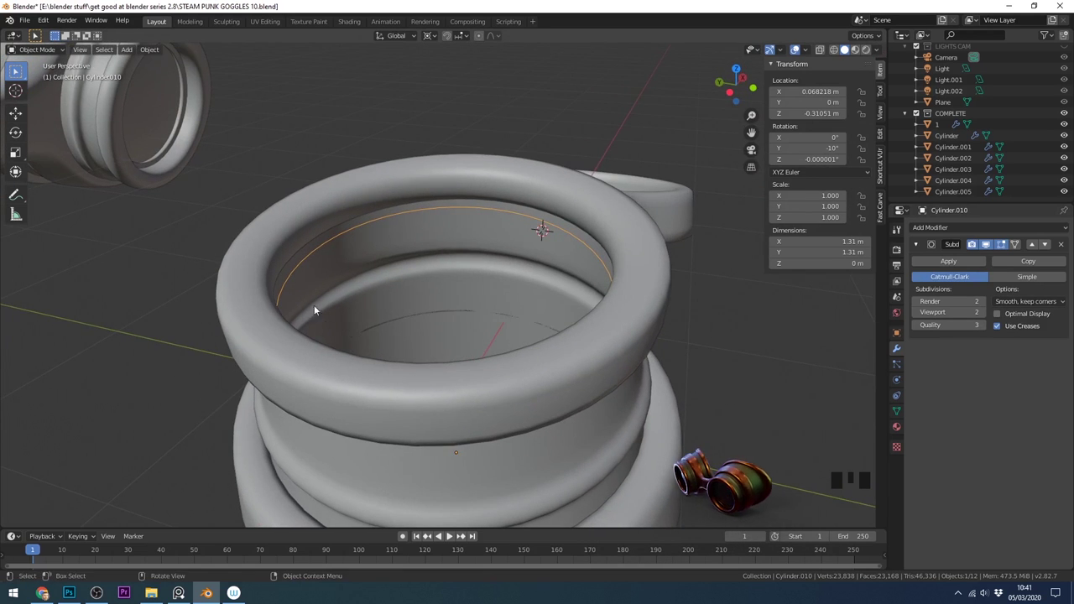
pyautogui.moveTo(641, 322); pyautogui.dragTo(644, 261)
pyautogui.moveTo(645, 261); pyautogui.dragTo(645, 261)
pyautogui.moveTo(582, 289); pyautogui.dragTo(618, 277)
pyautogui.press('Tab')
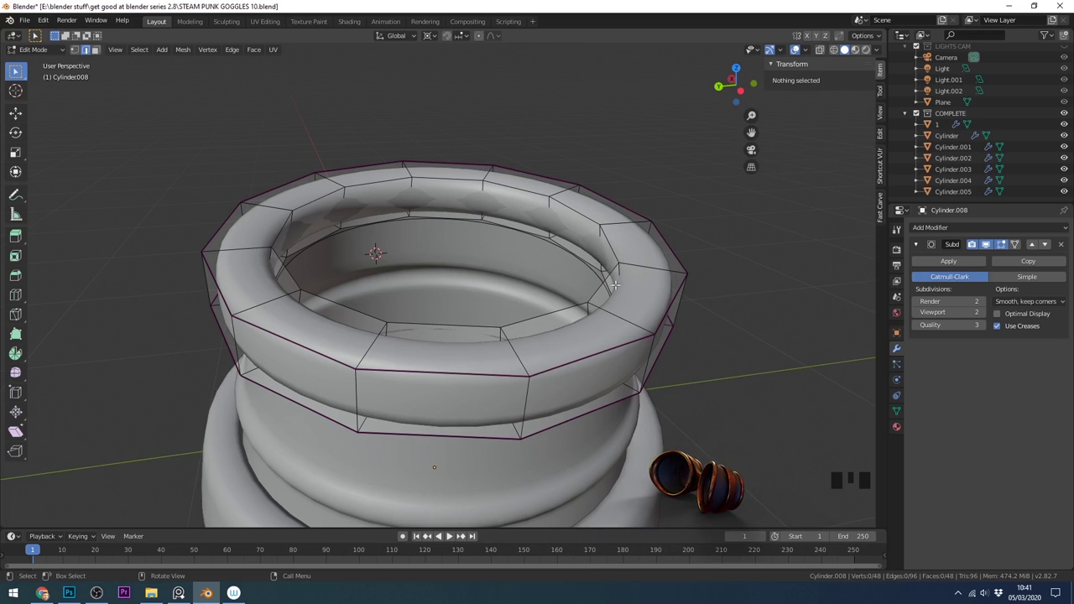
pyautogui.press('Tab')
# Step: Extrude and scale the ring's edges inward twice, forming a flat lens disc
pyautogui.click(586, 269)
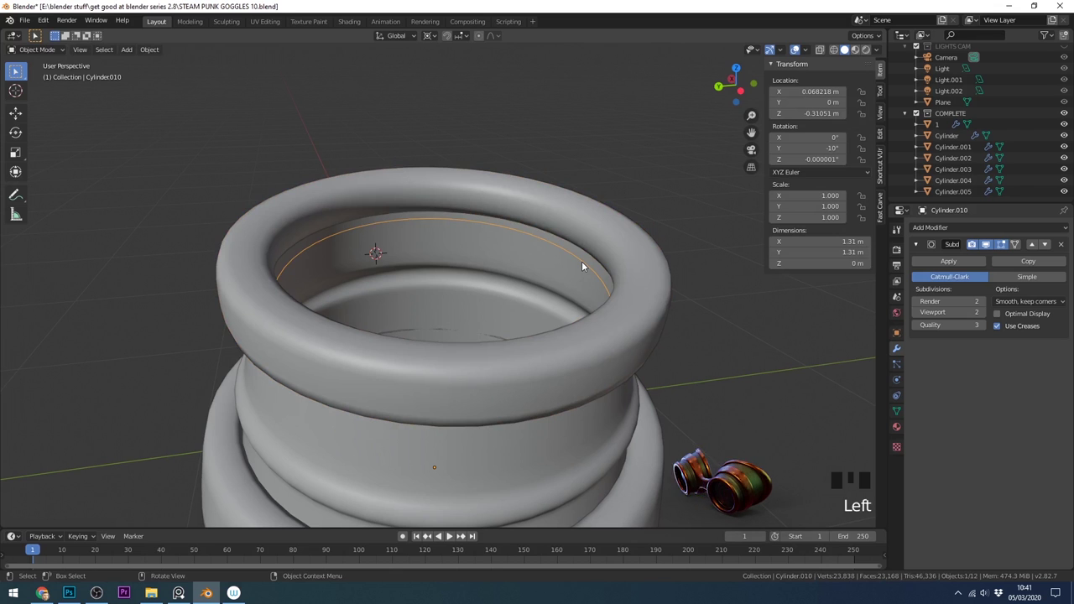
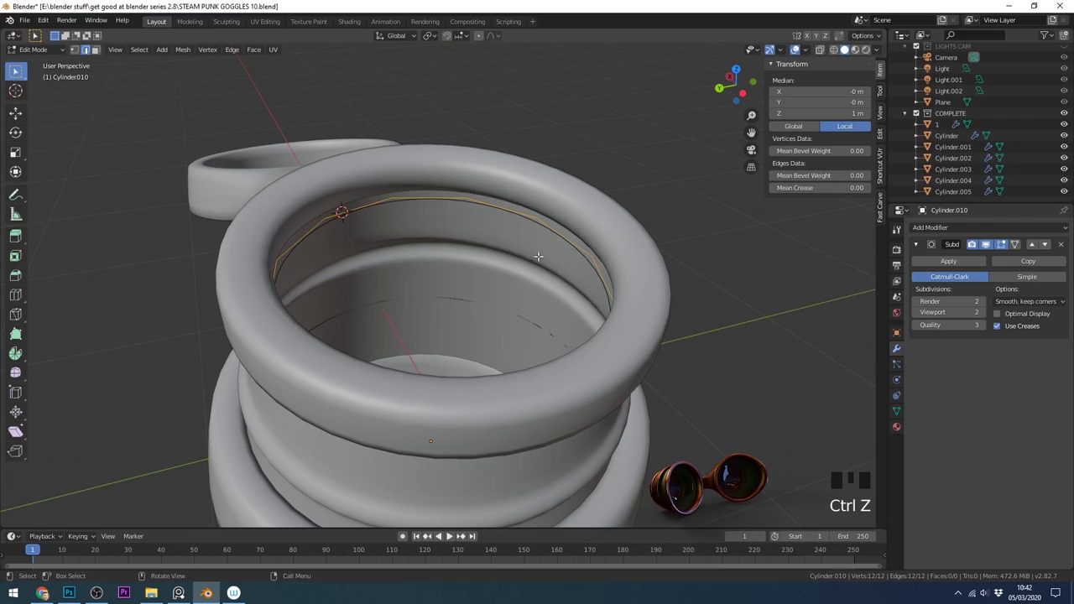
pyautogui.press('e')
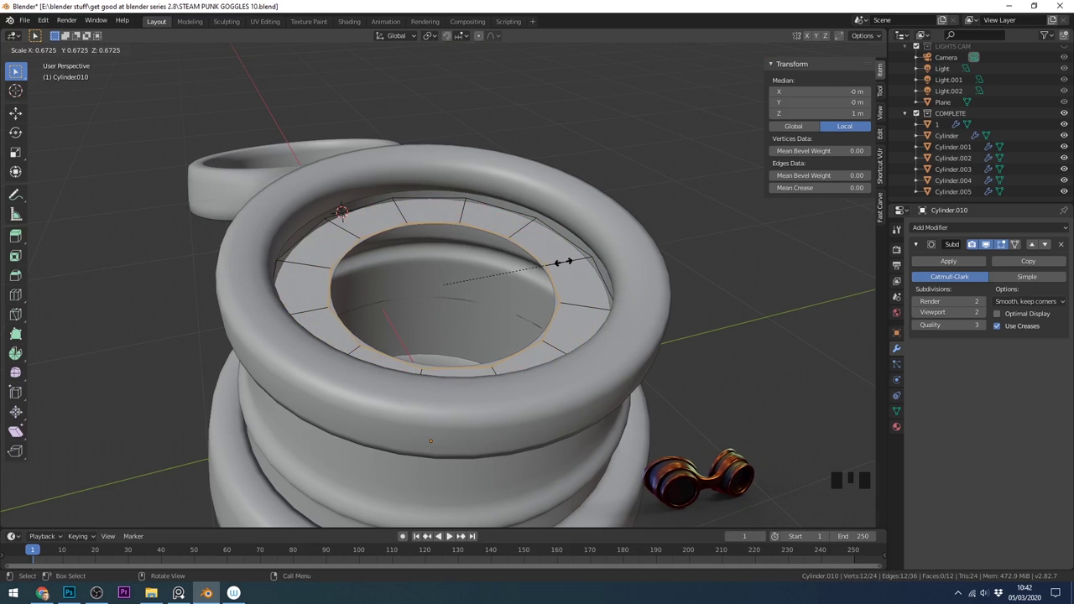
pyautogui.press('s')
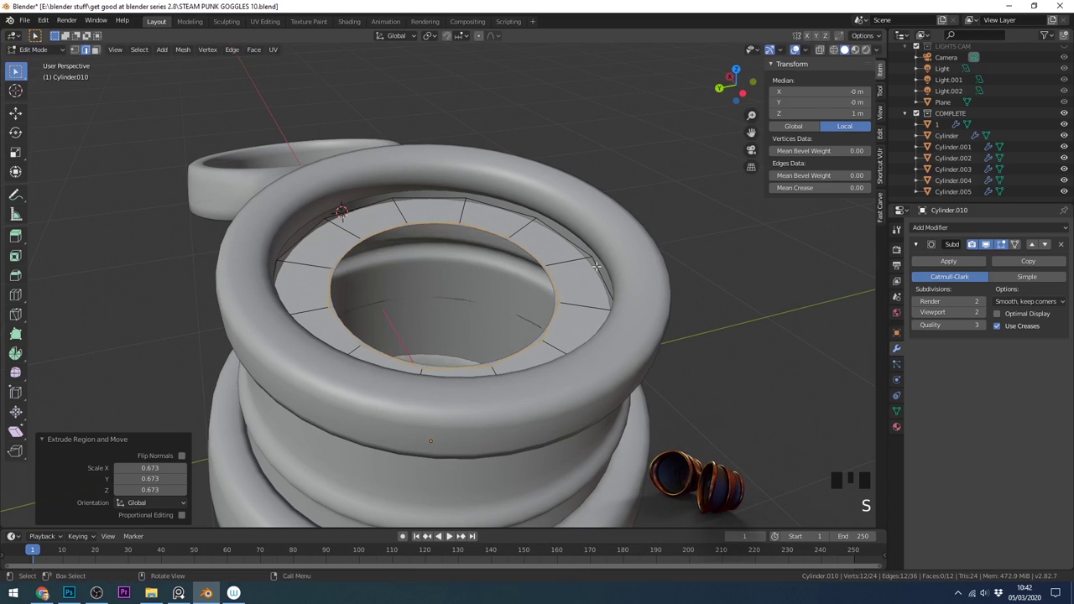
pyautogui.press('e')
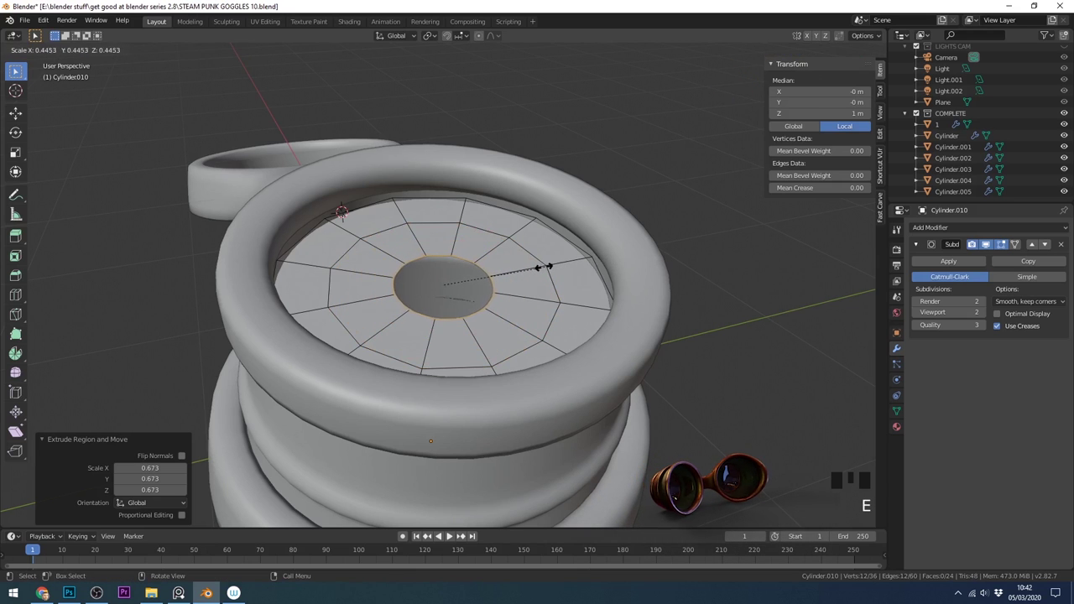
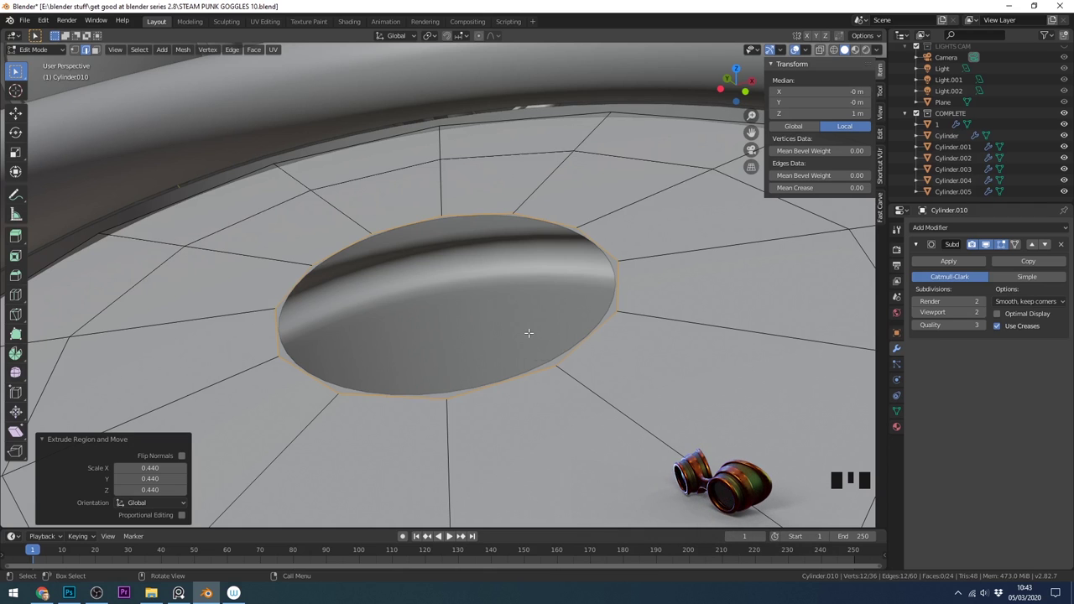
# Step: Grid Fill the lens disc's centre hole with quad faces via the F3 search
pyautogui.moveTo(253, 53); pyautogui.dragTo(272, 183)
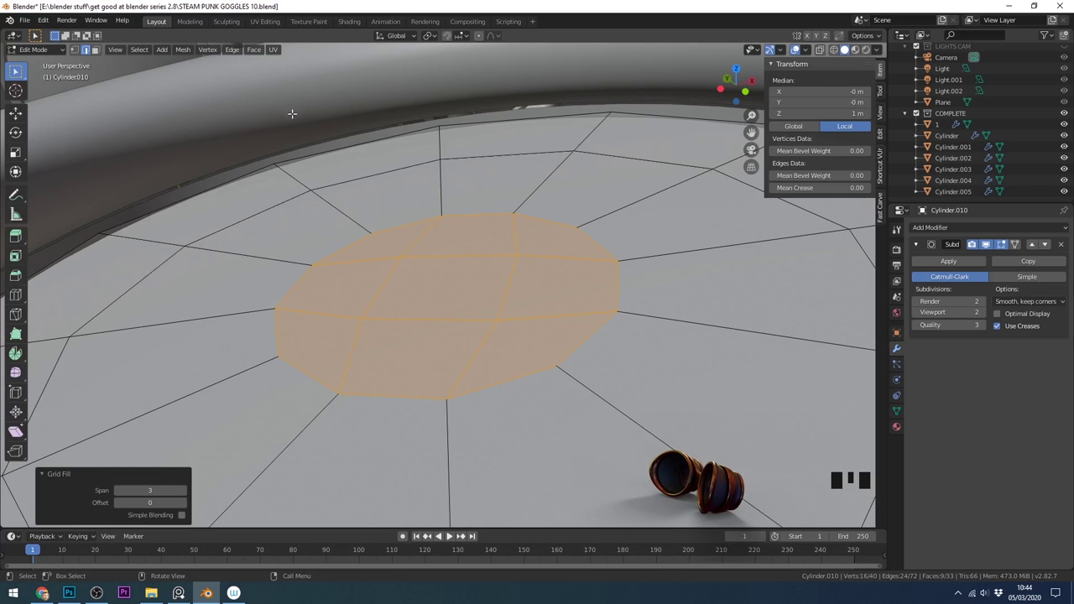
pyautogui.press('F3')
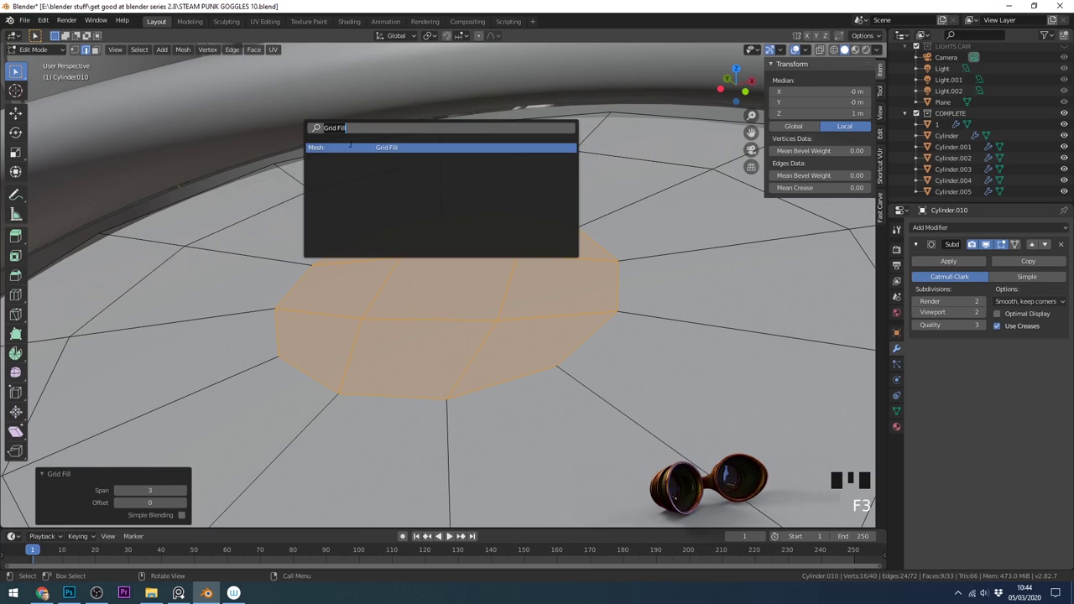
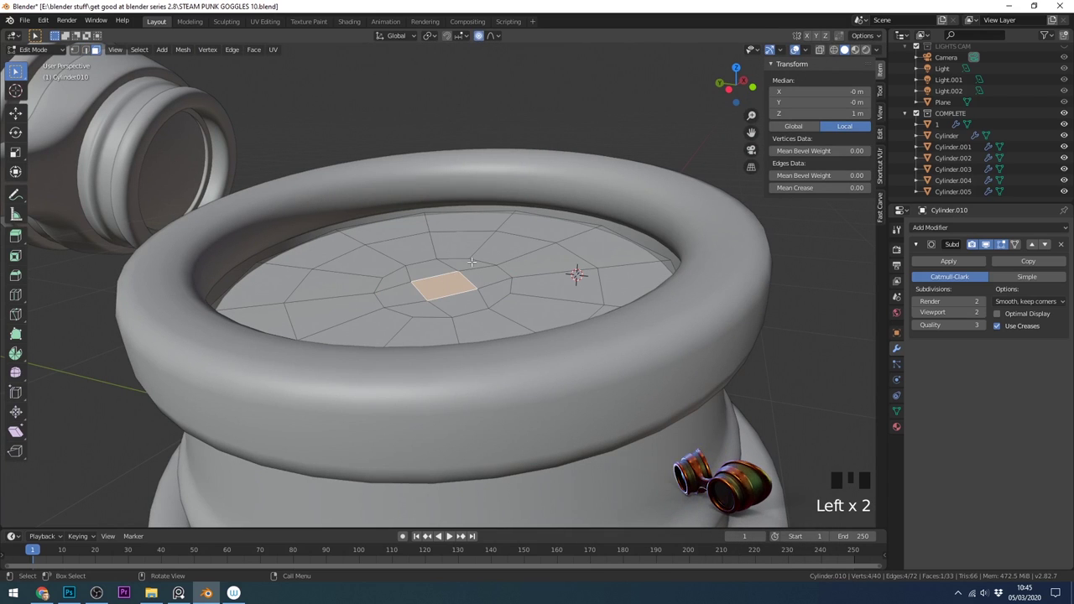
# Step: Raise the lens disc's centre face with proportional falloff, then apply the disc's rotation as a test
pyautogui.press('g')
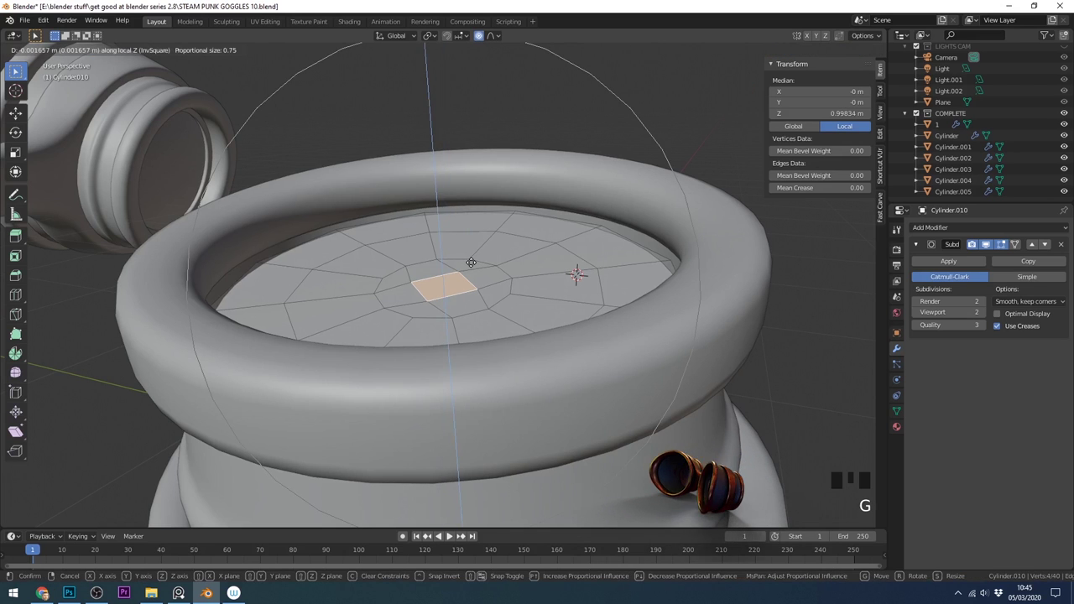
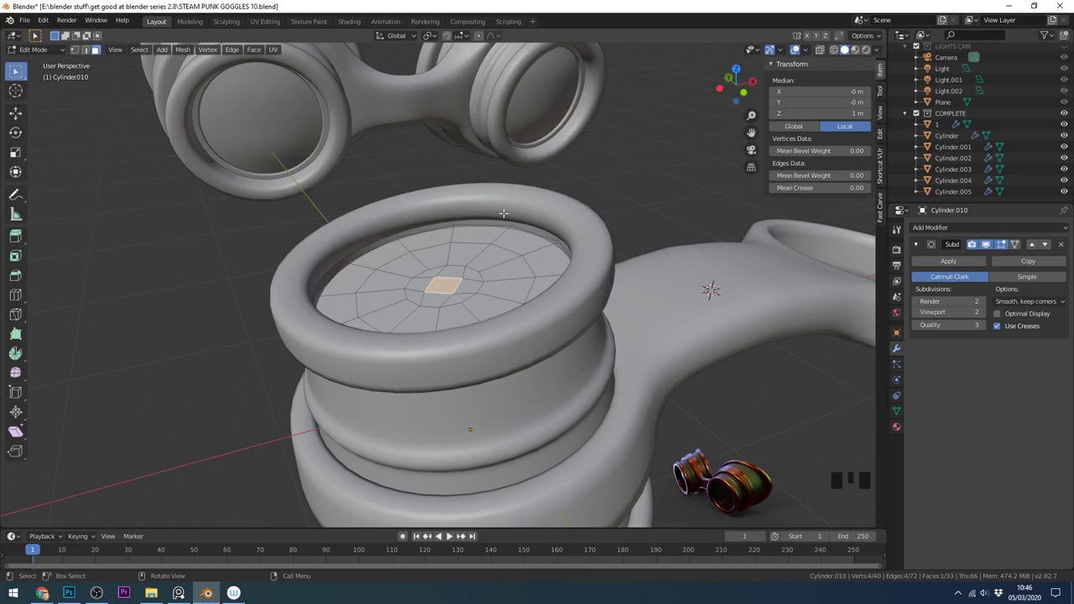
pyautogui.press('Tab')
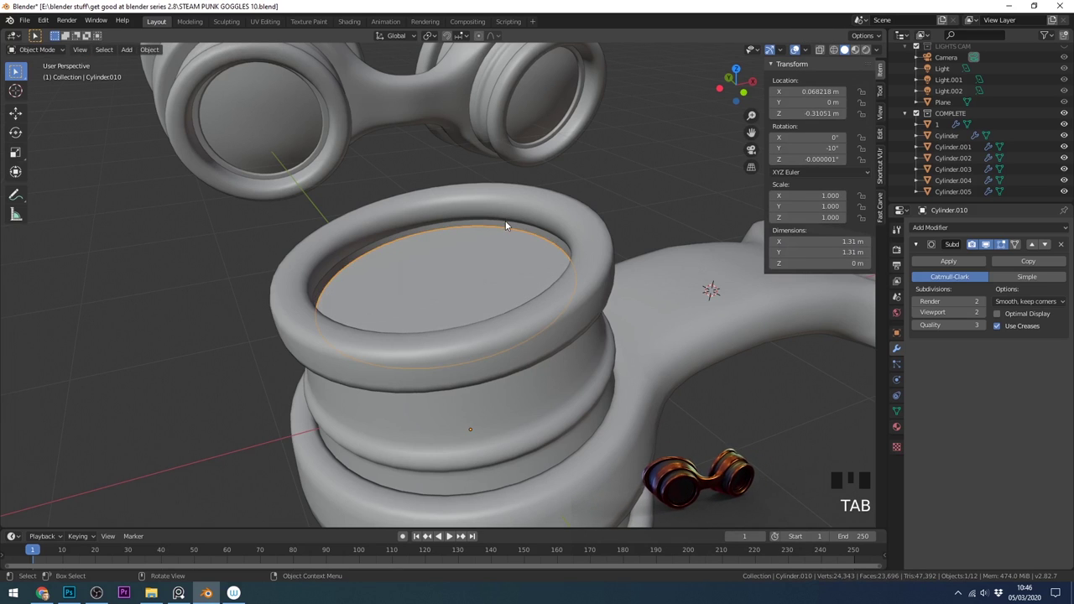
pyautogui.press('ctrl+a')
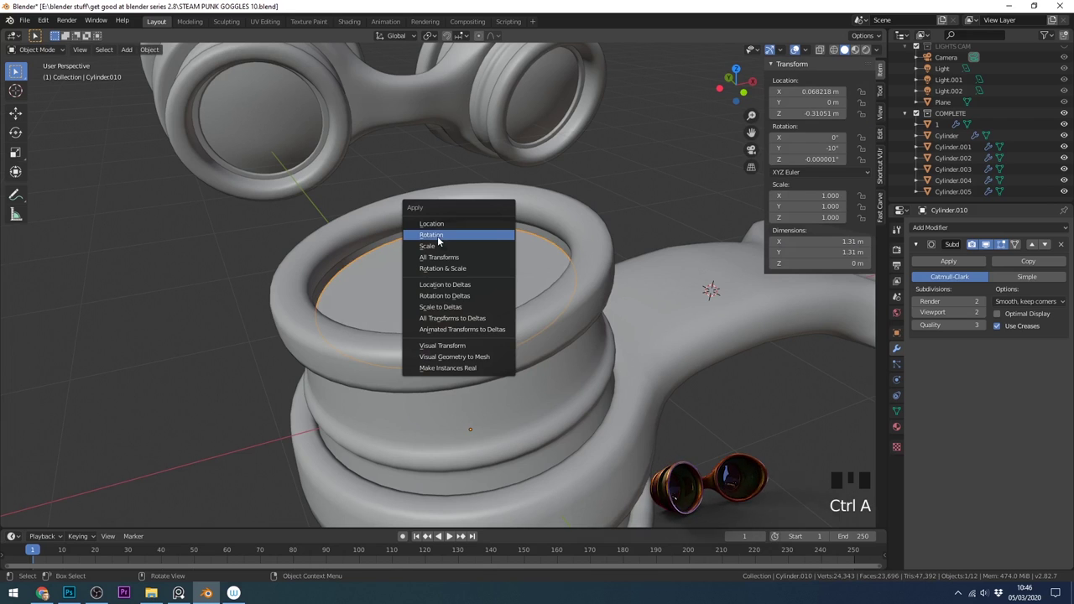
pyautogui.press('Tab')
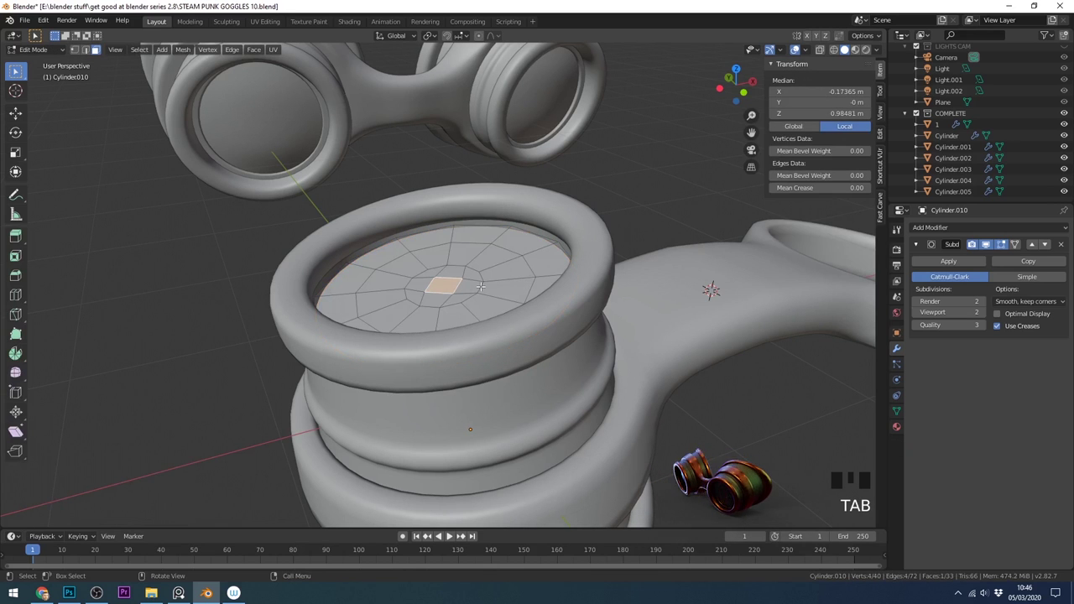
pyautogui.press('g')
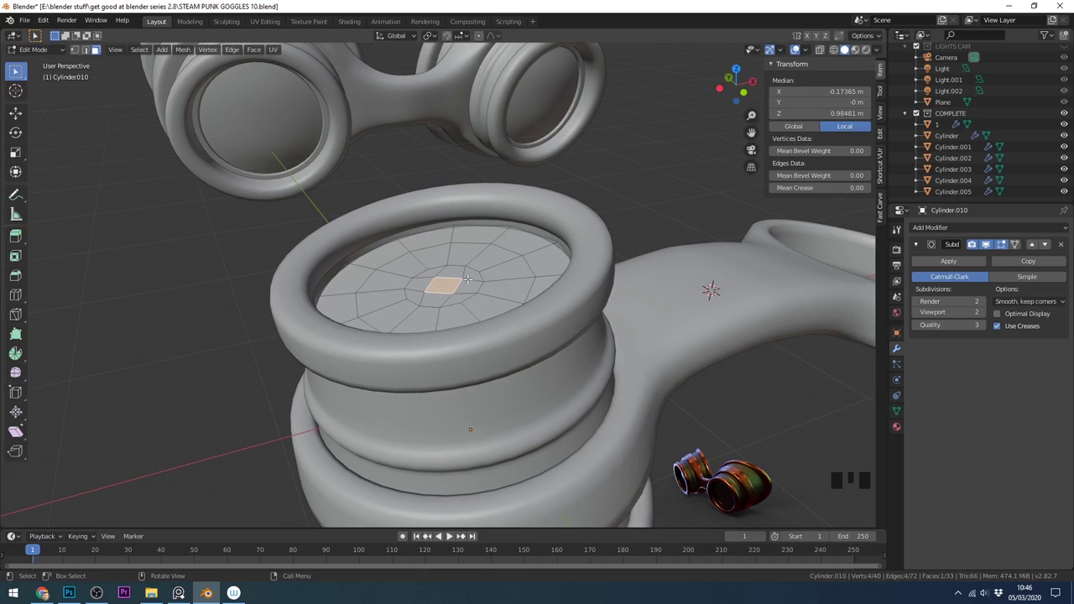
# Step: Undo the applied rotation and lift the centre face again along the disc's local Z axis
pyautogui.press('ctrl+z')
pyautogui.press('ctrl+z')
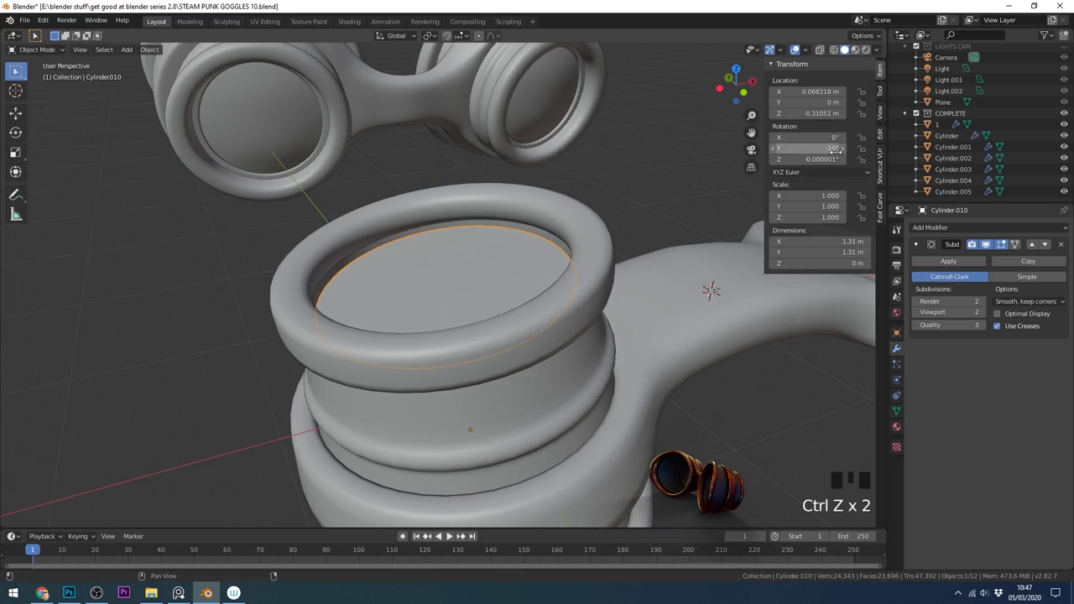
pyautogui.press('Tab')
pyautogui.press('g')
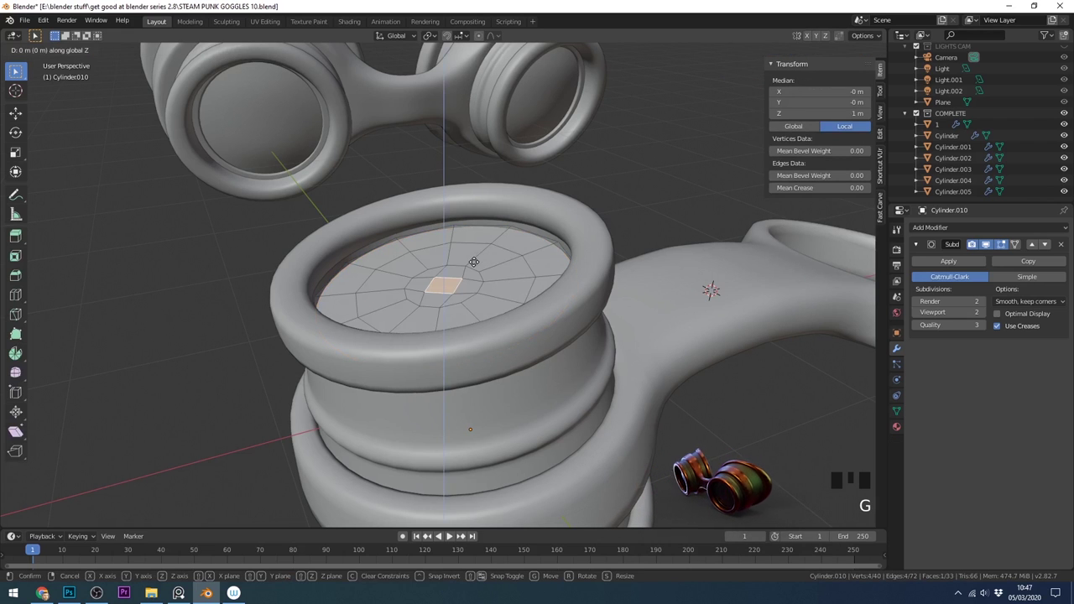